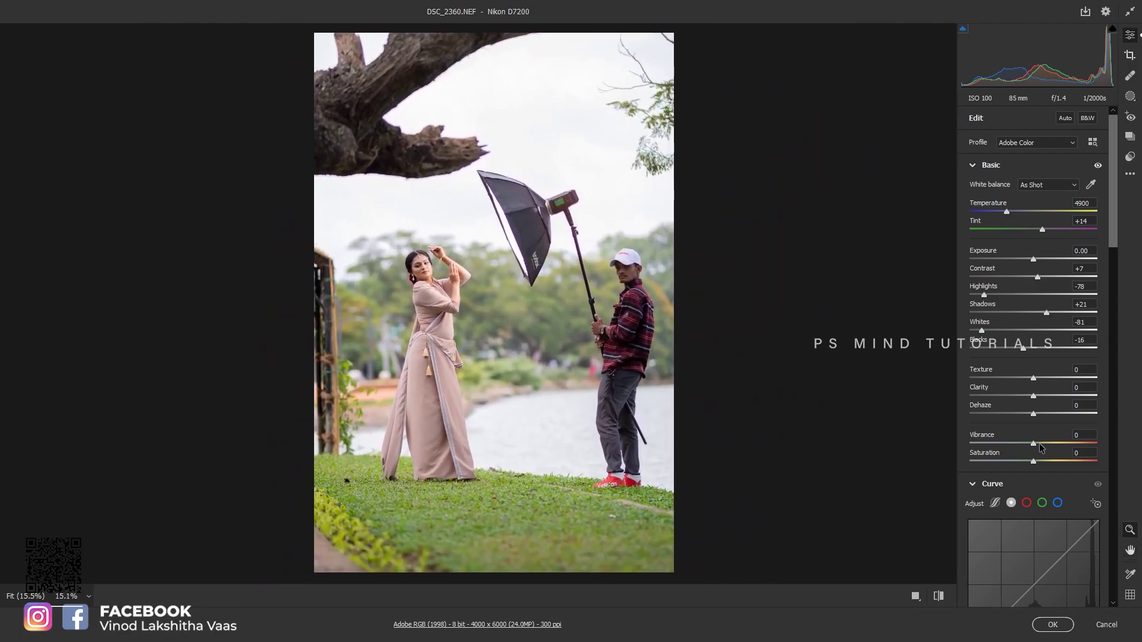
Pull Highlights down to -100 and raise Vibrance to +11 in the Basic panel
drag(1043, 445, 1046, 402)
scroll(down, 3)
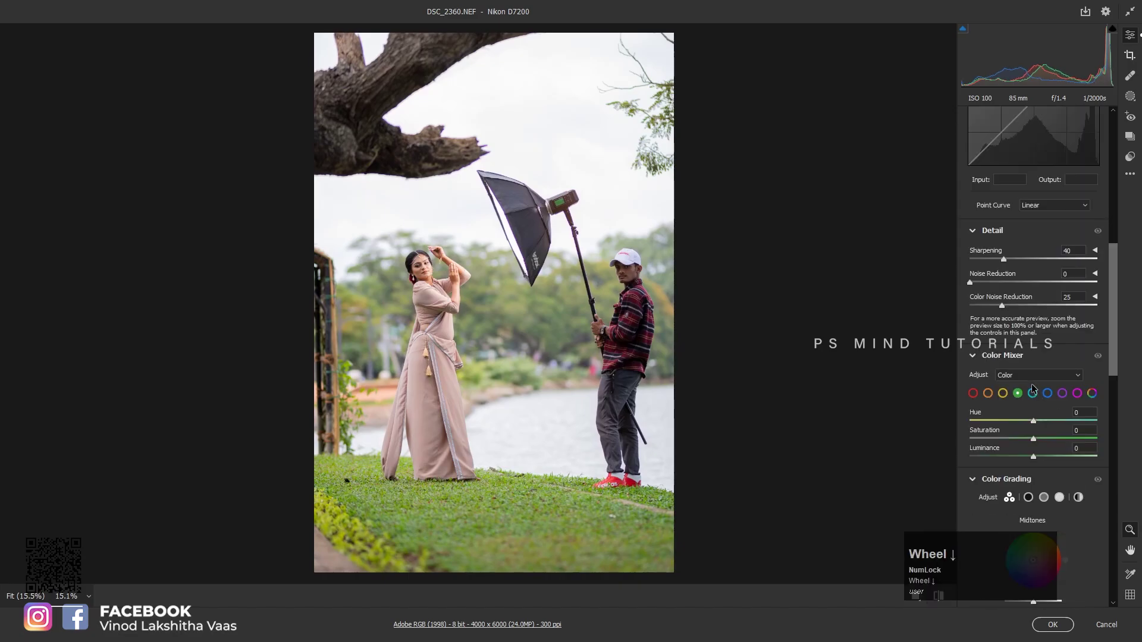
drag(1042, 421, 1054, 624)
scroll(up, 3)
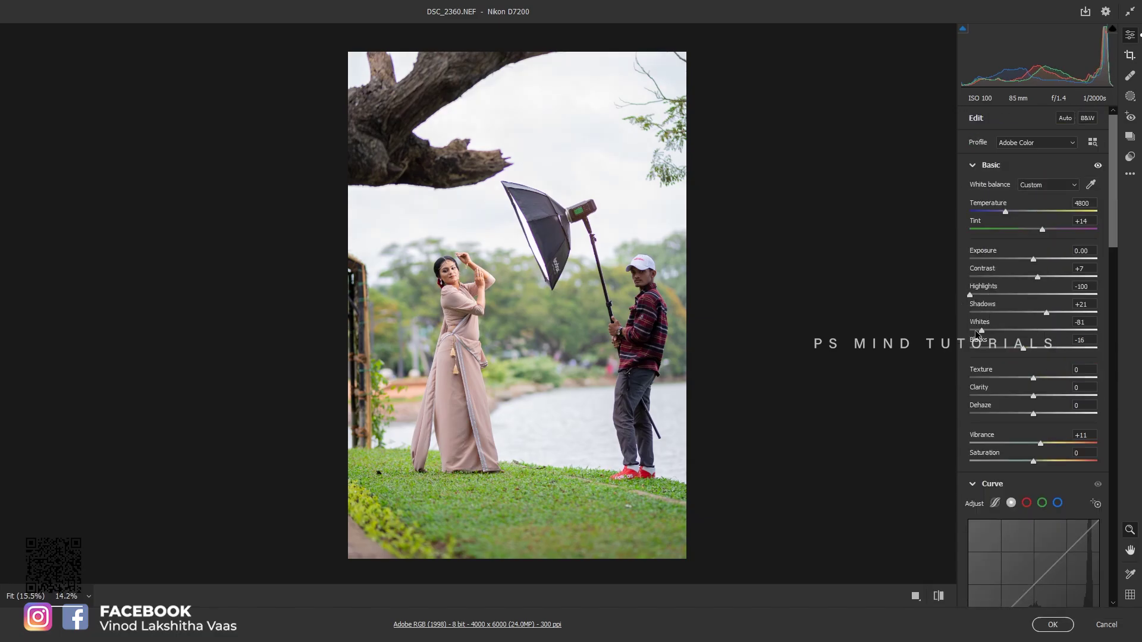
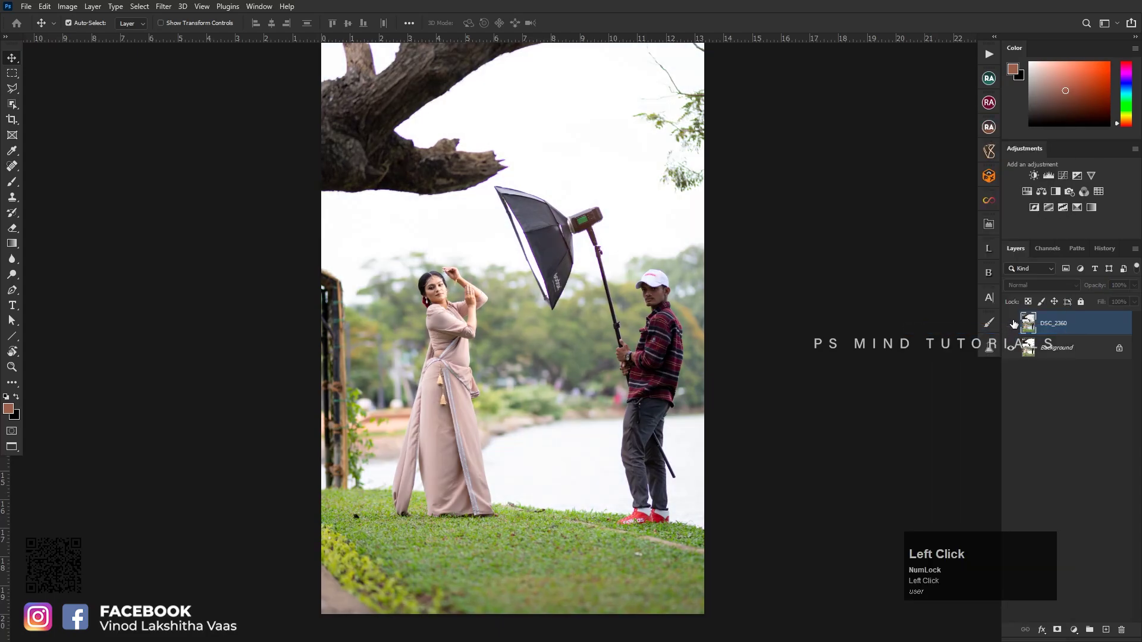
Zoom around the softbox light and its pole beside the woman
scroll(down, 3)
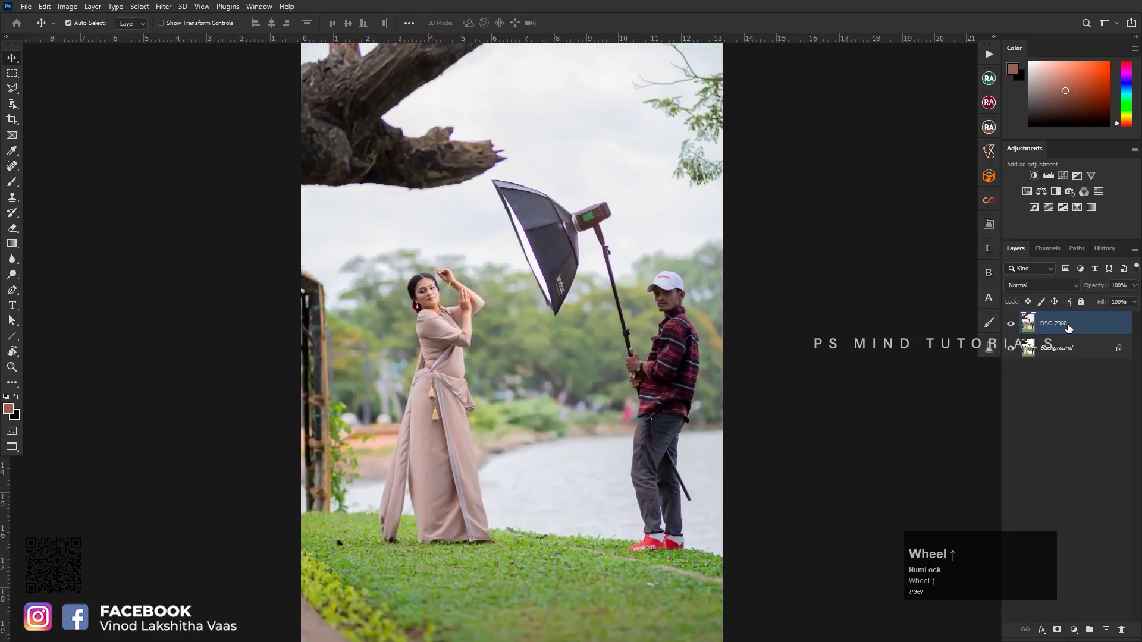
scroll(up, 3)
scroll(down, 3)
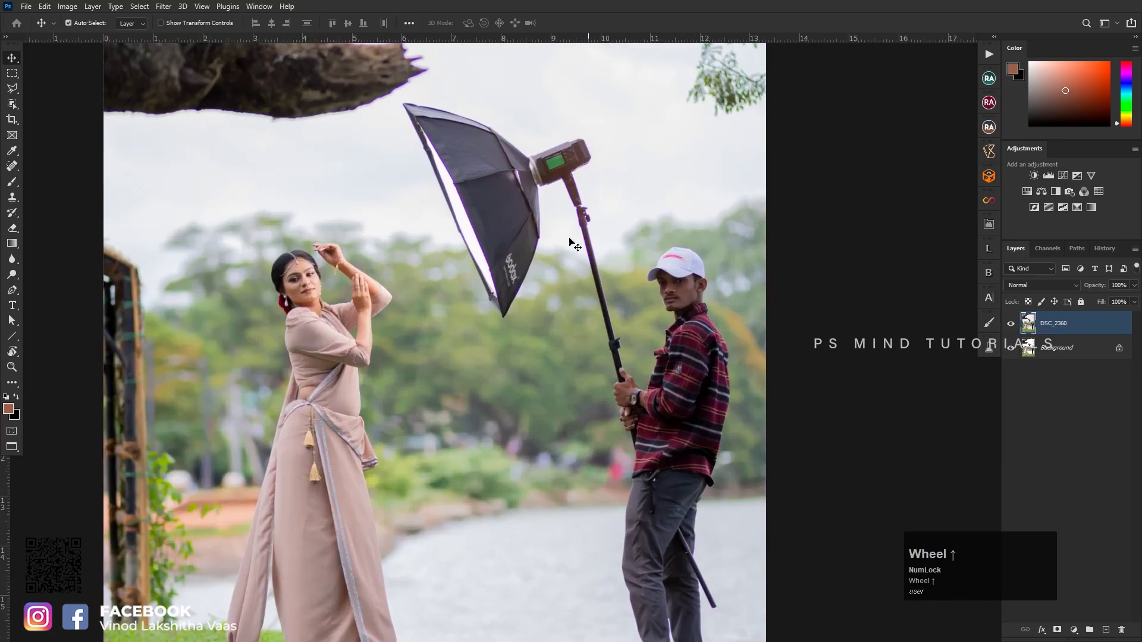
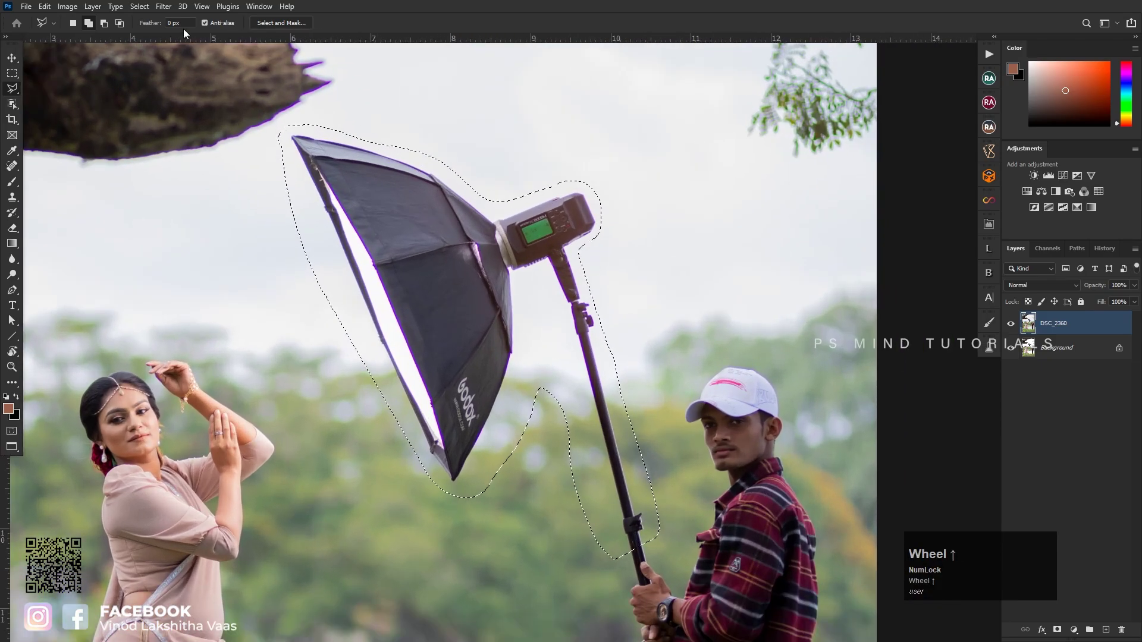
Content-Aware Fill the softbox and pole out of the sky, then fill over the man
scroll(up, 3)
key(shift+F3)
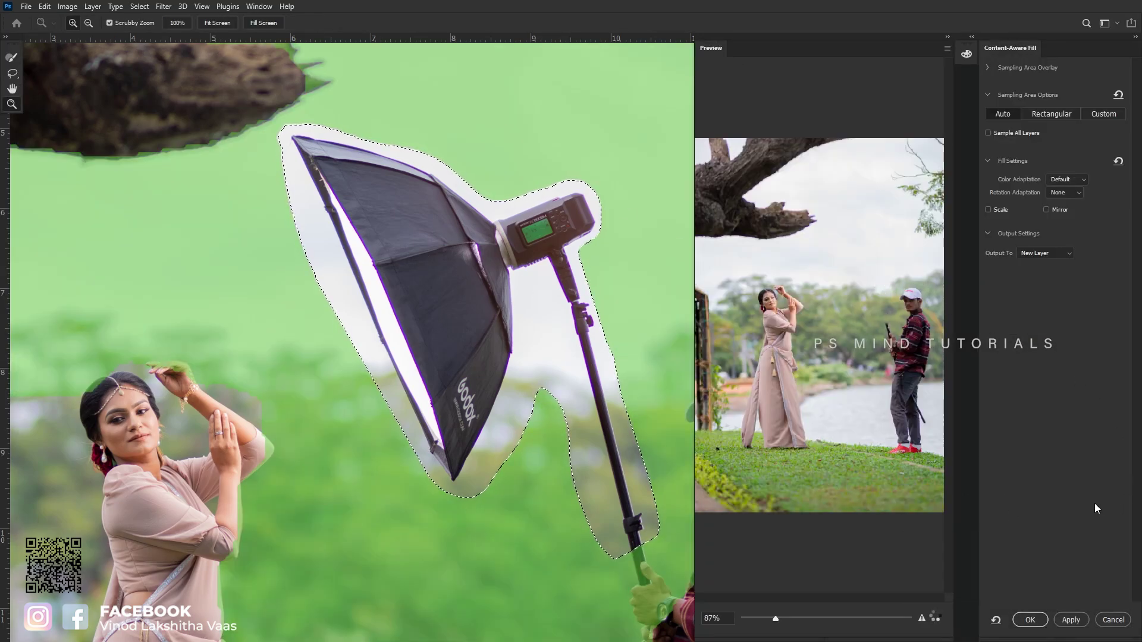
click(1039, 621)
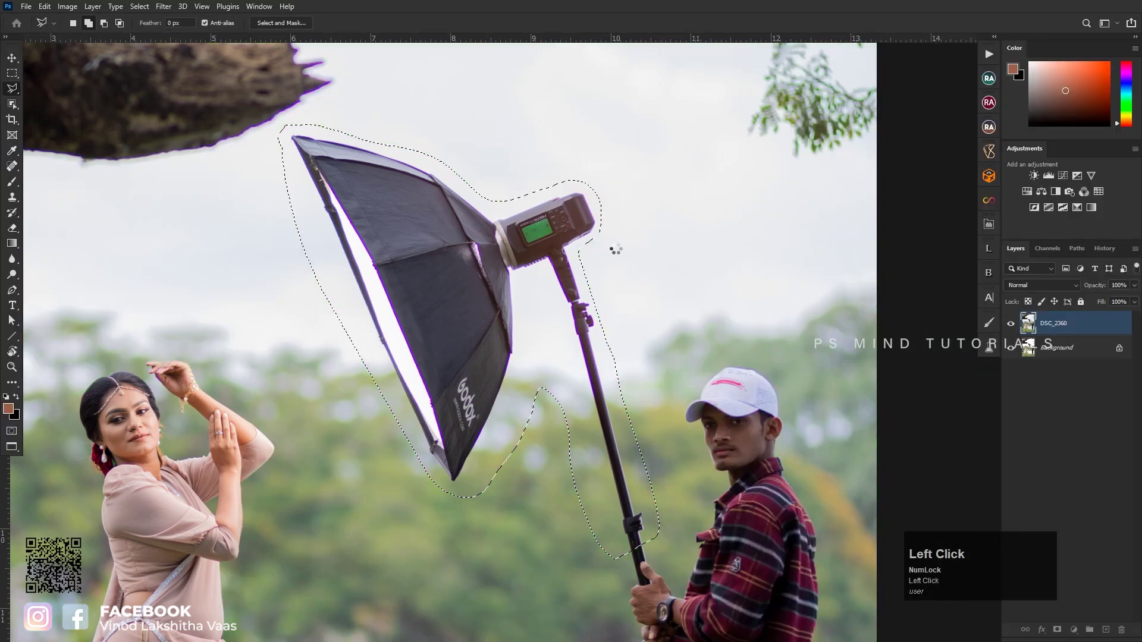
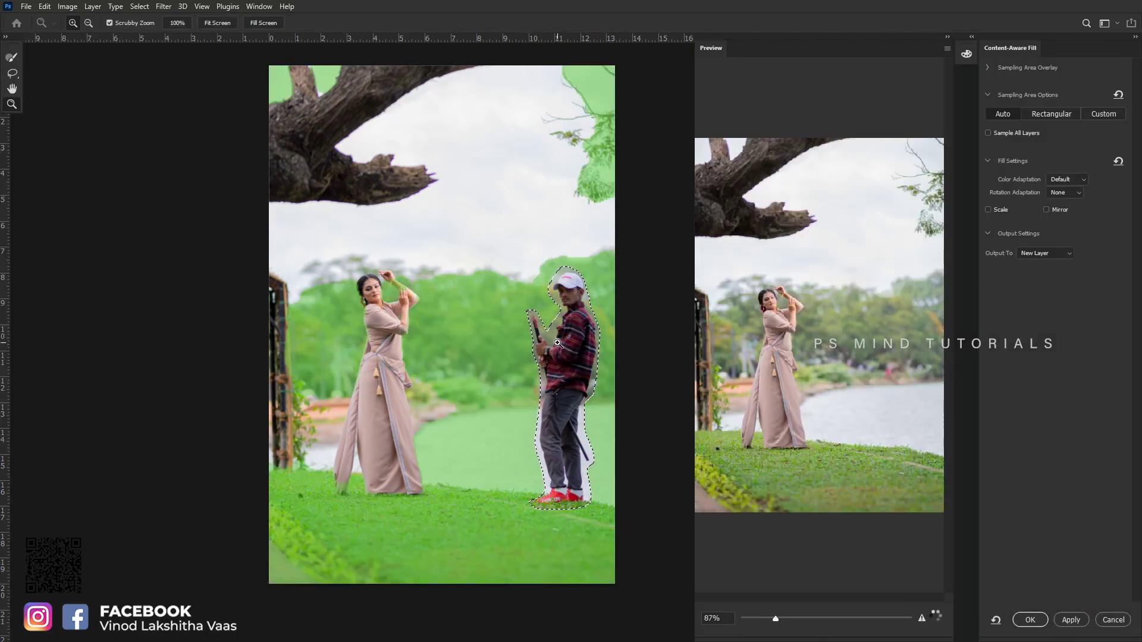
click(1029, 620)
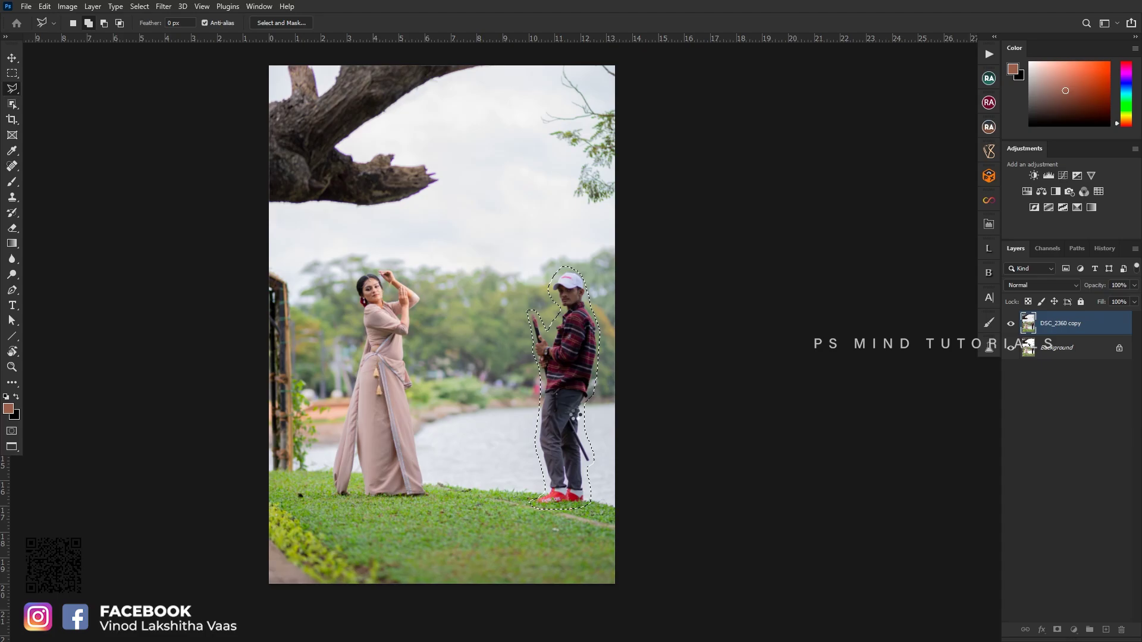
Deselect and merge the filled layer down into the layer below
scroll(up, 3)
key(ctrl+d)
scroll(down, 3)
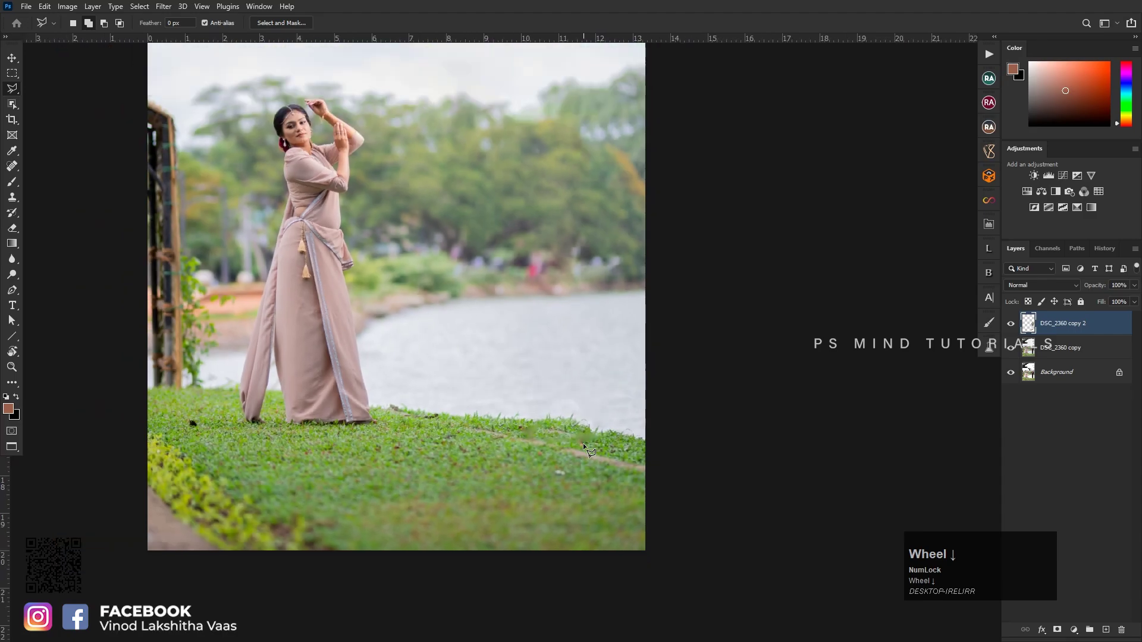
key(ctrl+e)
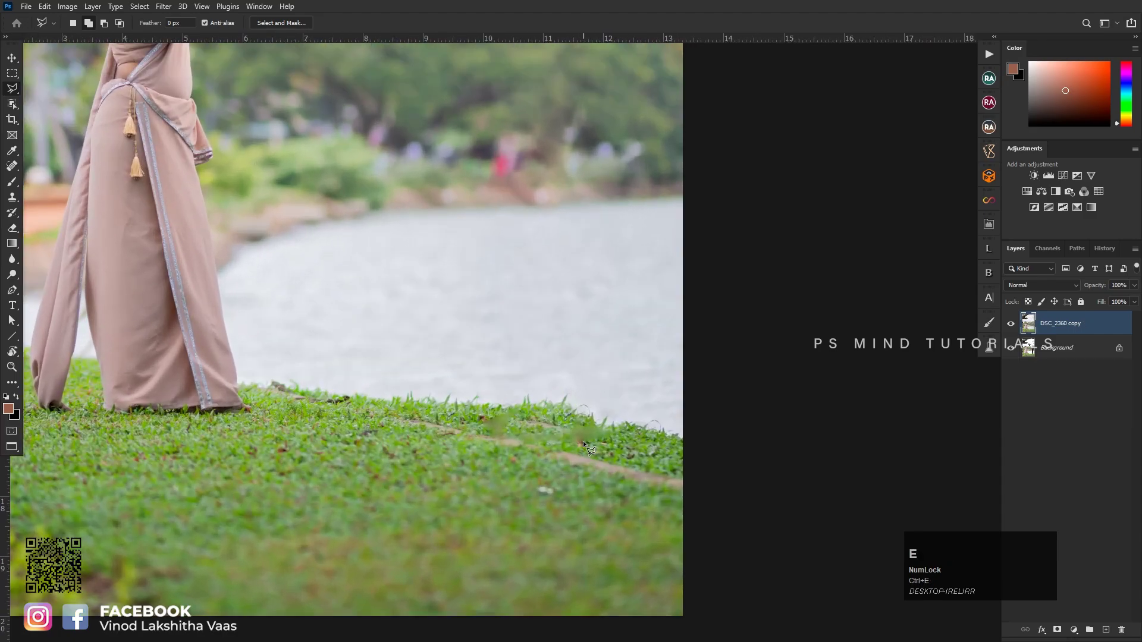
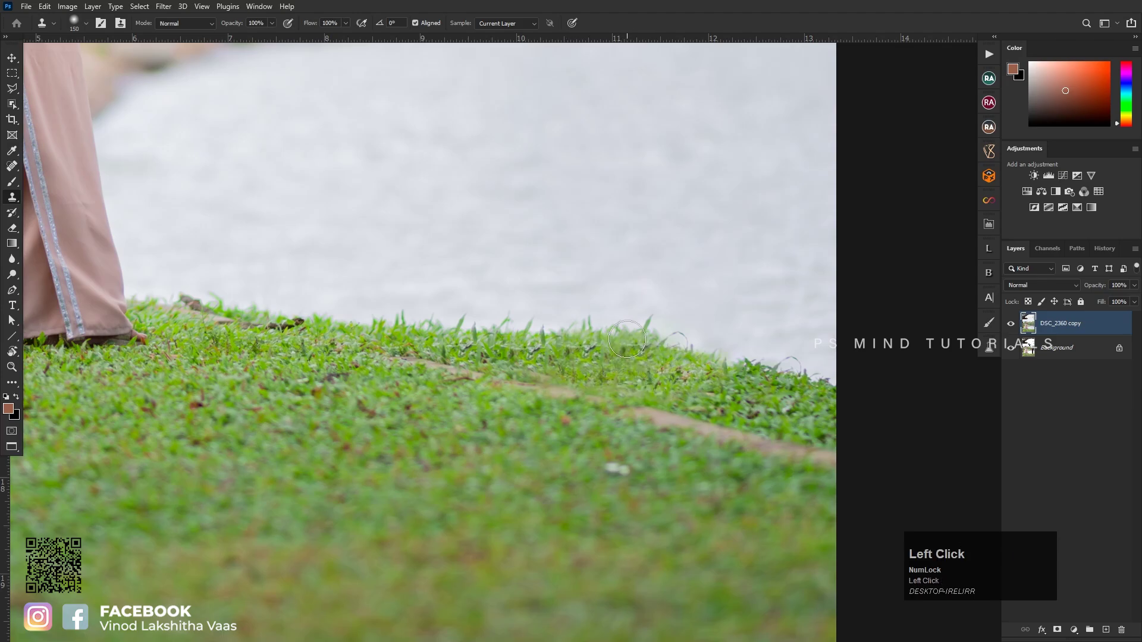
Zoom into the grass edge where the man stood to clean it up, then fit the photo in view
scroll(down, 3)
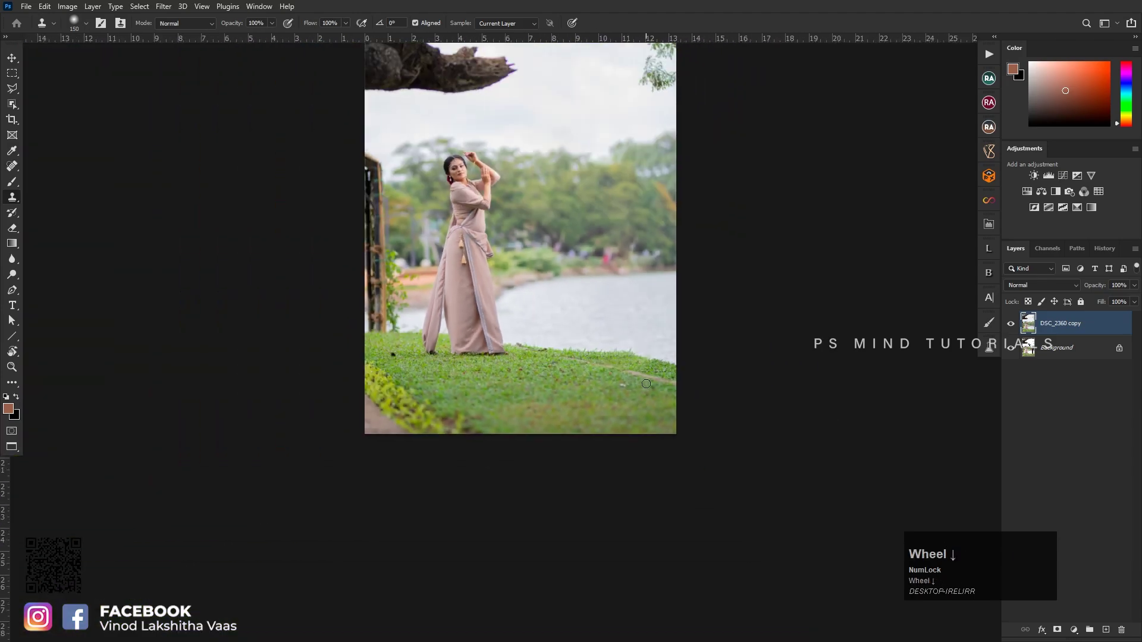
scroll(up, 3)
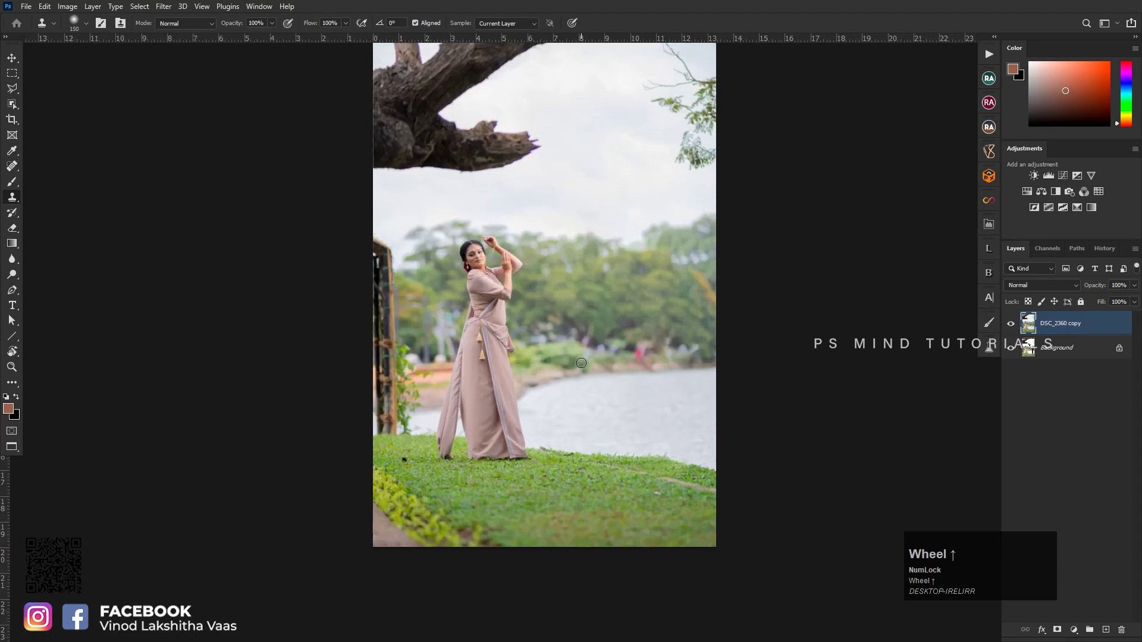
key(ctrl+0)
key(z)
click(566, 314)
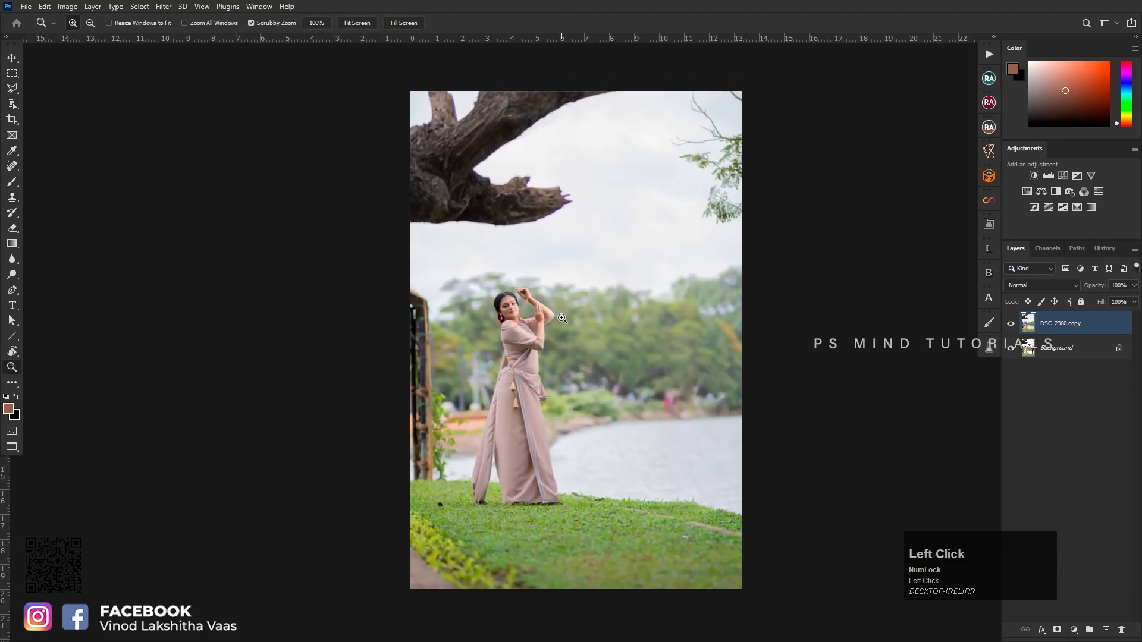
key(space)
click(743, 495)
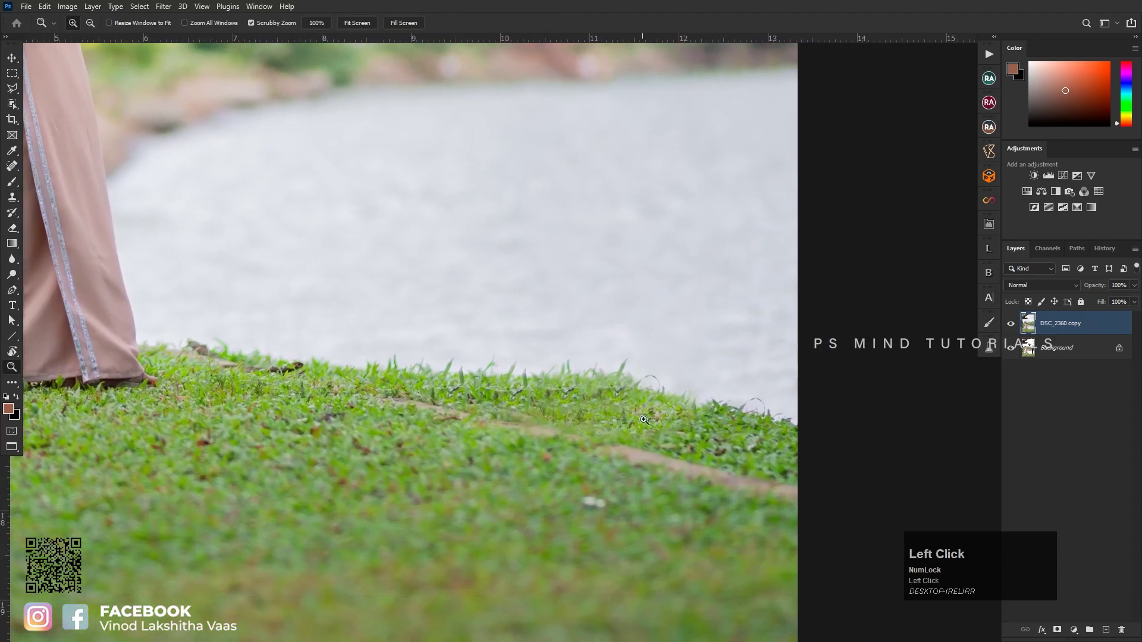
key(z)
click(632, 402)
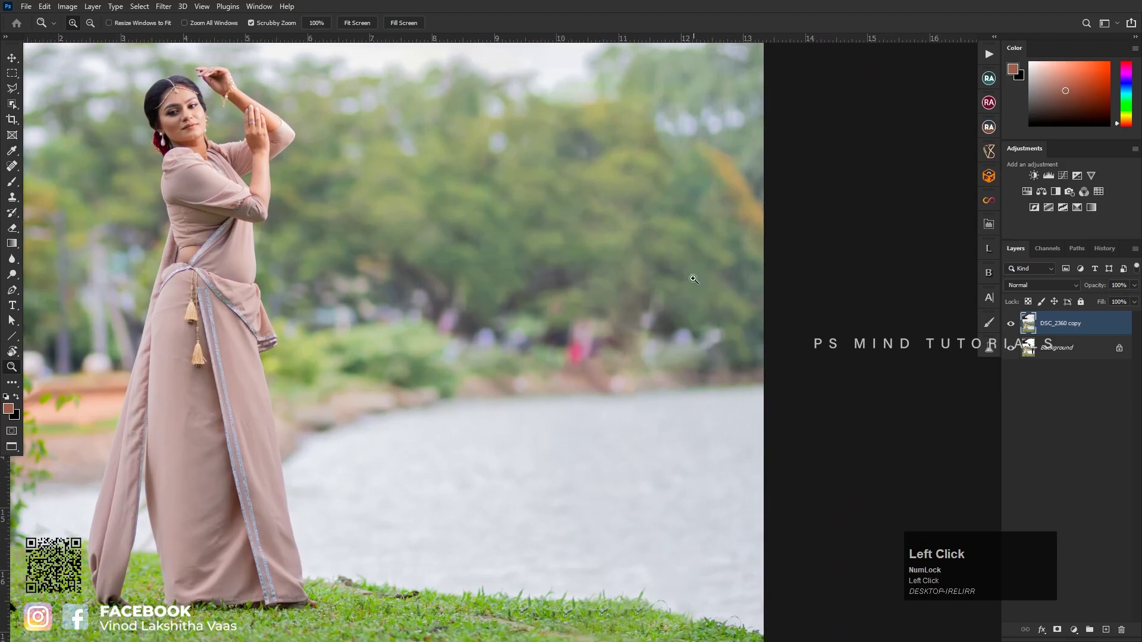
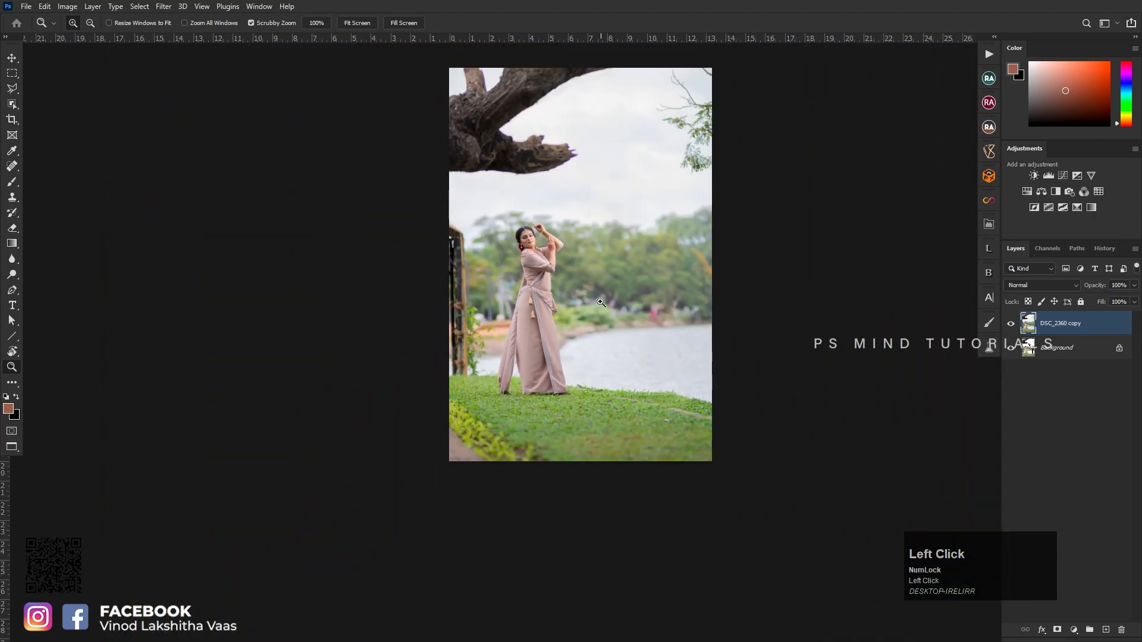
key(ctrl+0)
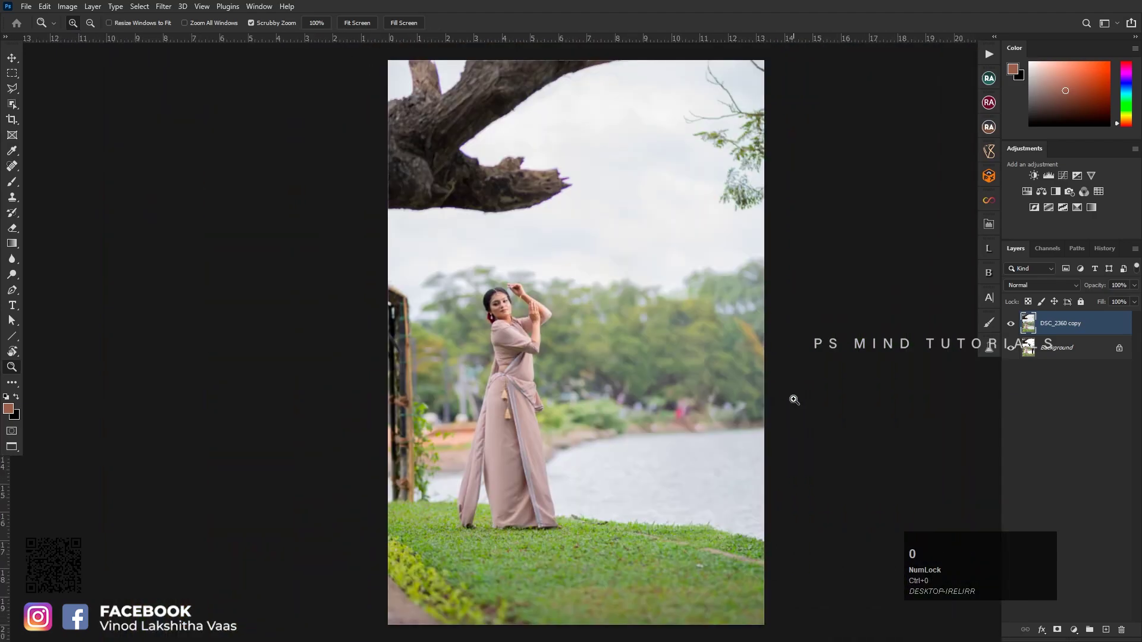
click(1080, 242)
Apply a Camera Raw filter with Highlights -52 and Whites -21 to the cleaned photo
key(ctrl+a)
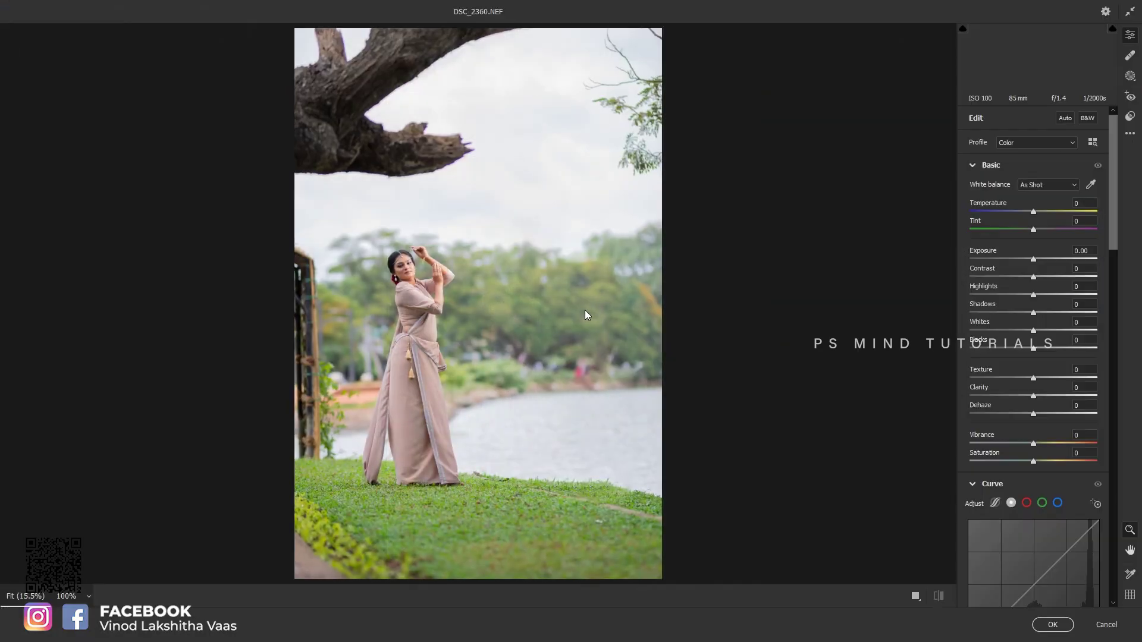
click(491, 330)
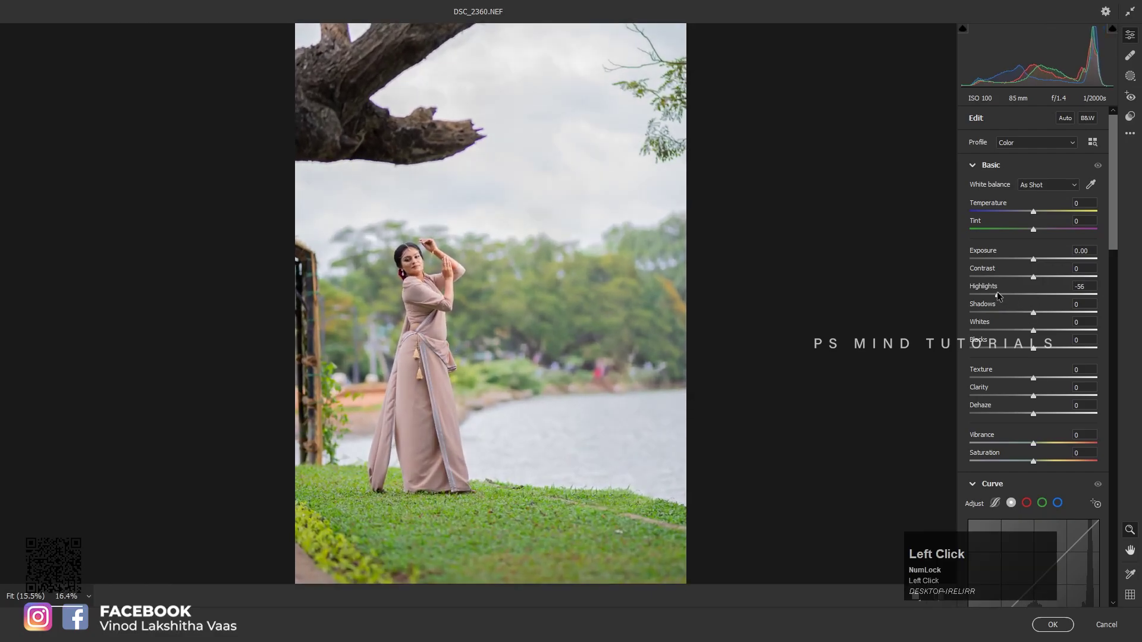
click(1022, 334)
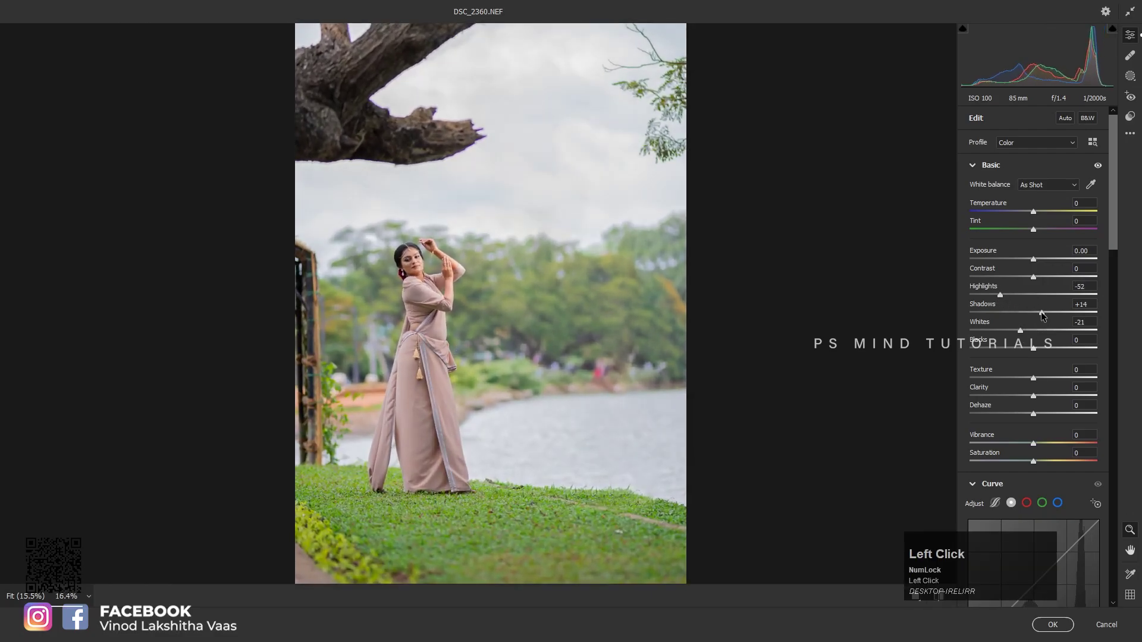
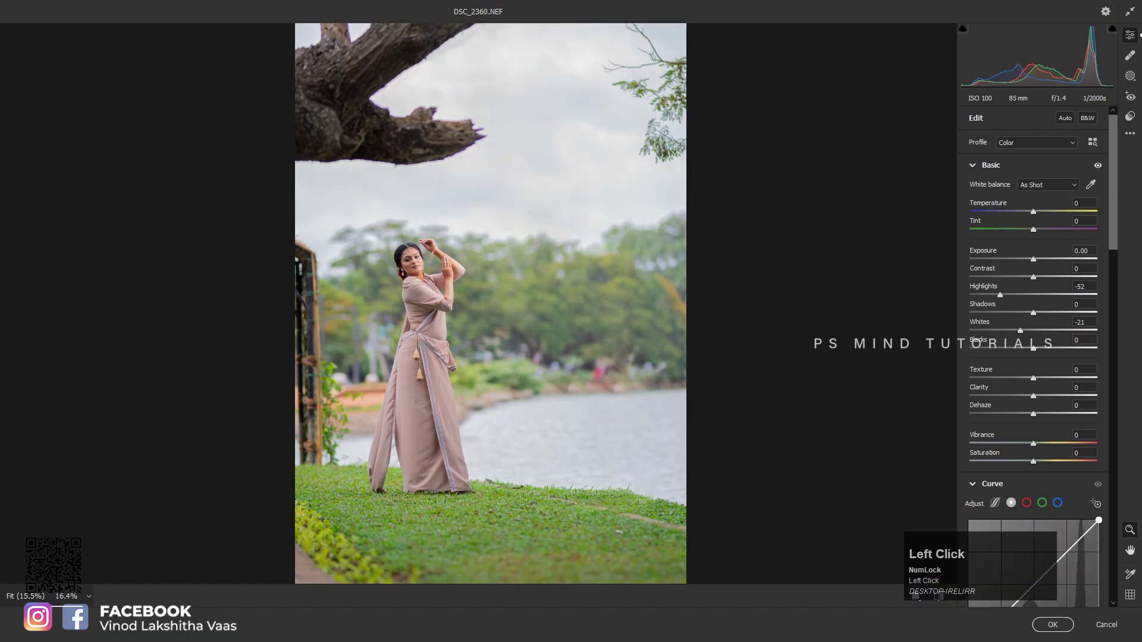
click(1051, 627)
click(1050, 627)
Zoom and pan around the photo to inspect the toned-down result
key(ctrl+0)
click(506, 308)
key(space)
click(480, 337)
key(space)
Group the edited layers and stamp a merged copy of everything on top
click(515, 335)
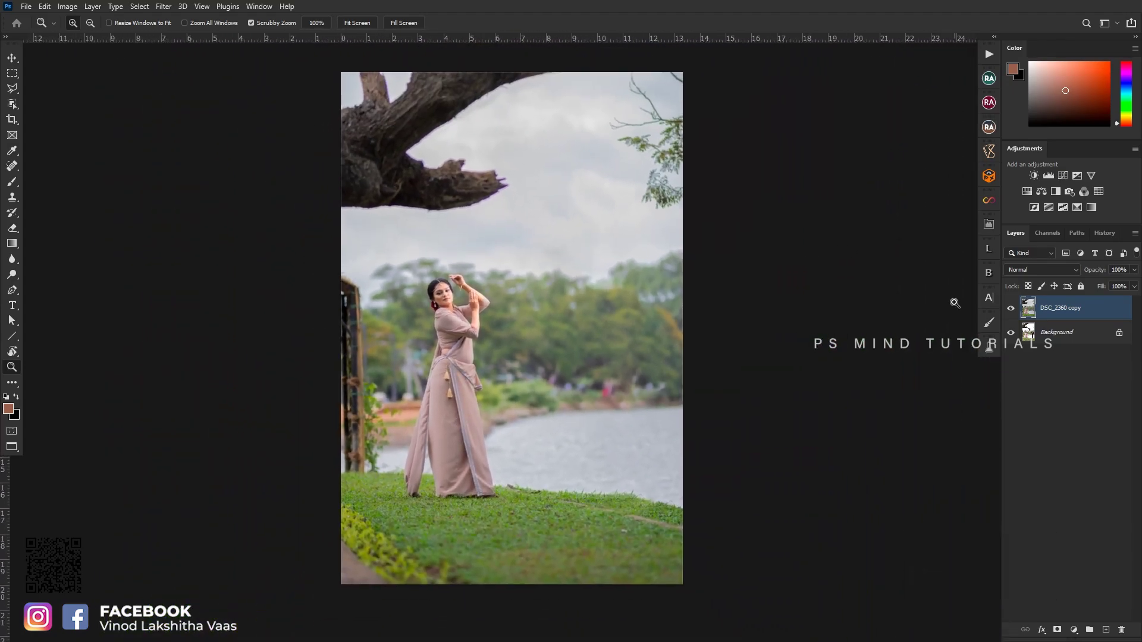
key(ctrl+j)
click(1060, 337)
key(ctrl+g)
click(1024, 327)
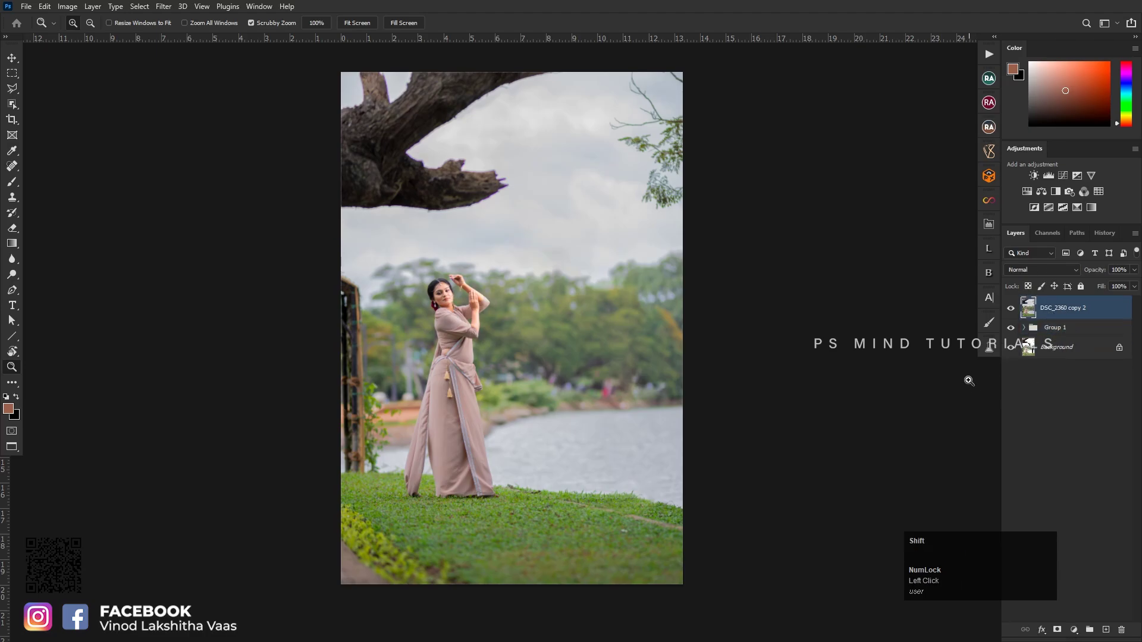
Start Sky Replacement and choose a clear blue sky
key(shift+F4)
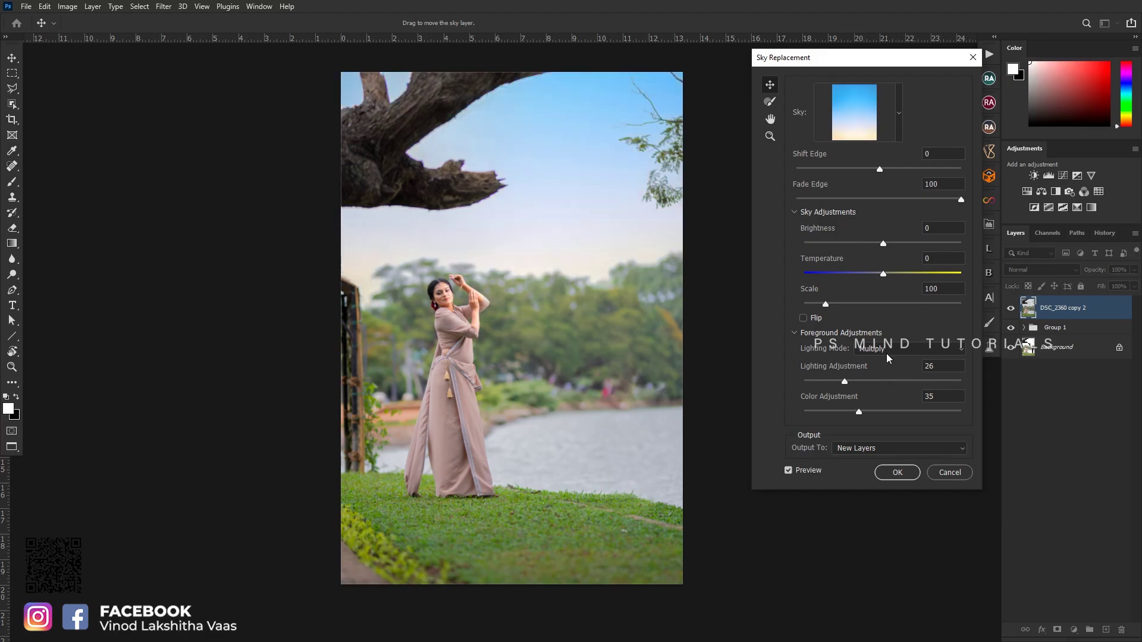
click(898, 480)
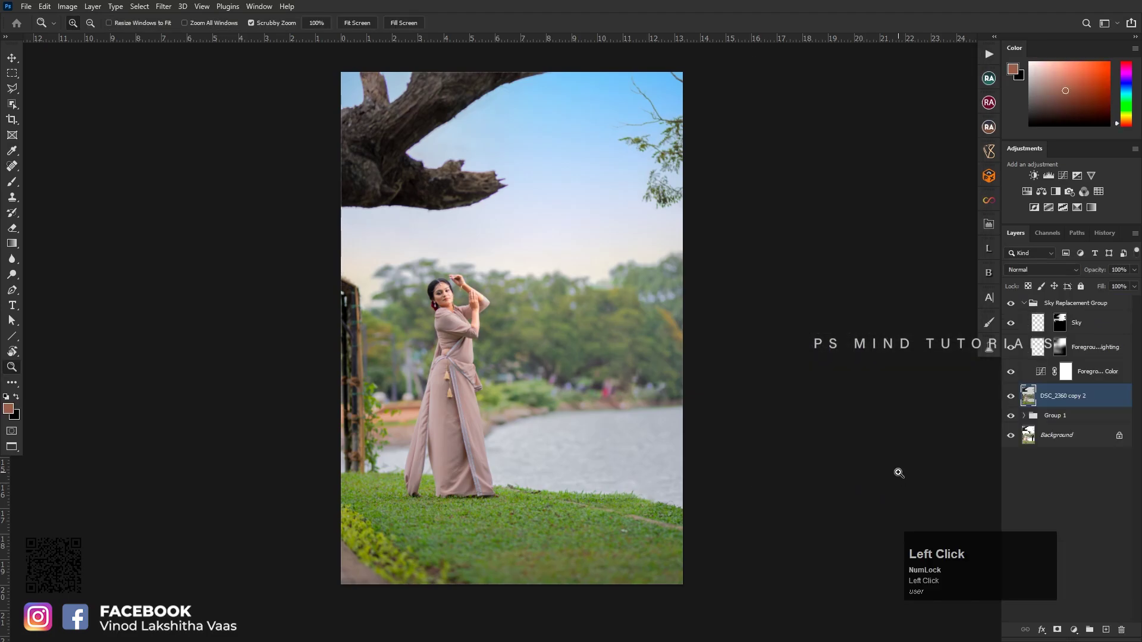
Merge the Sky Replacement layers and inspect the new sky edge up close
click(1088, 354)
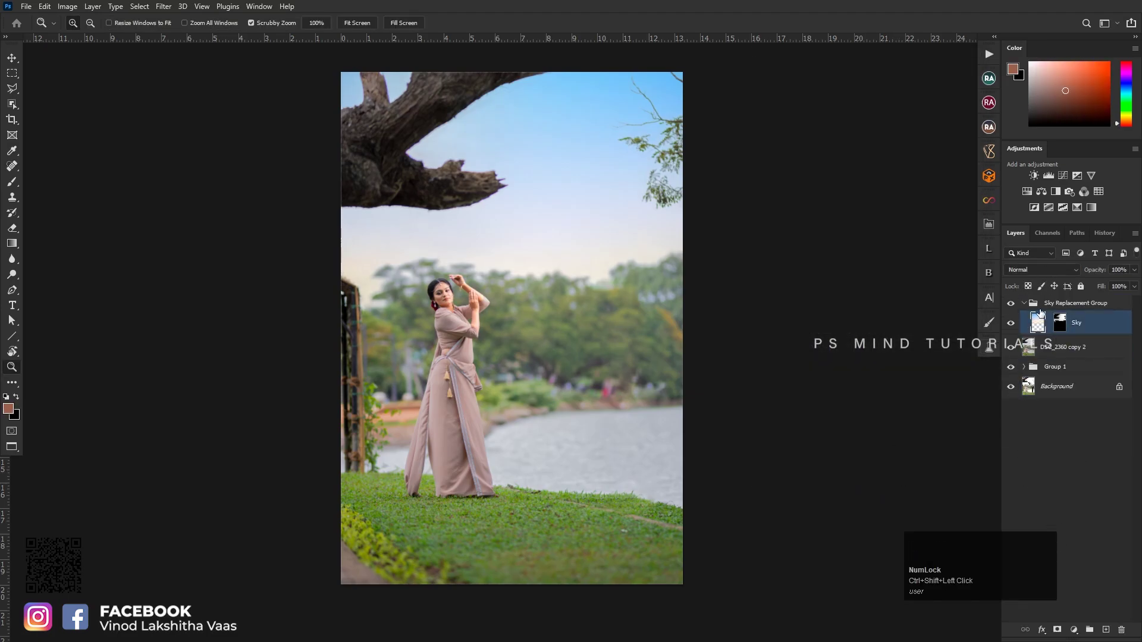
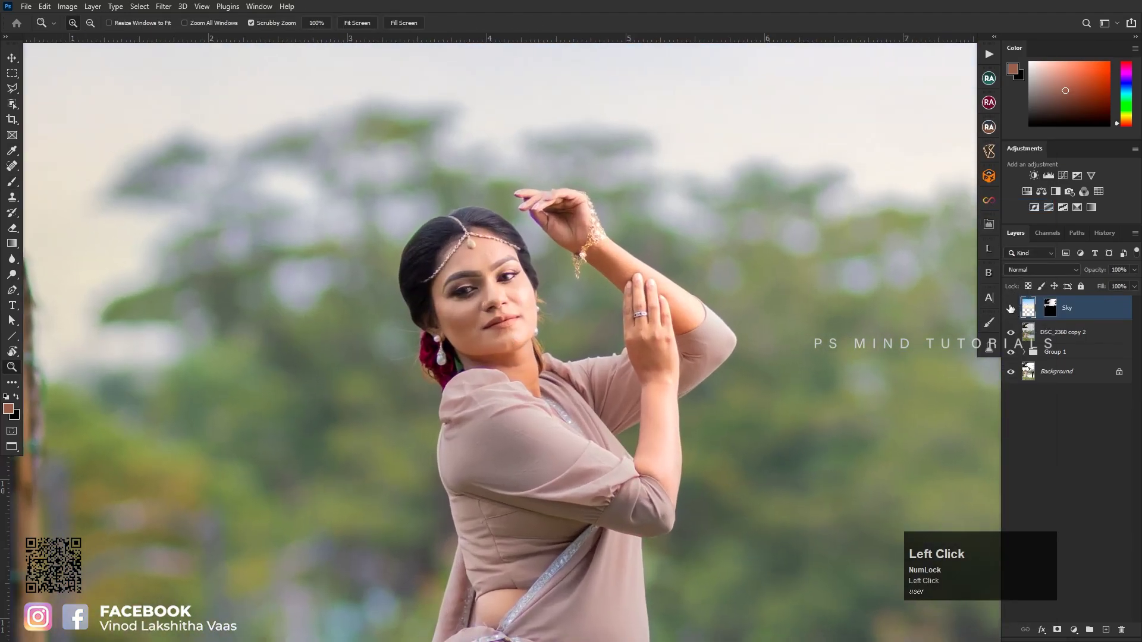
key(z)
click(499, 319)
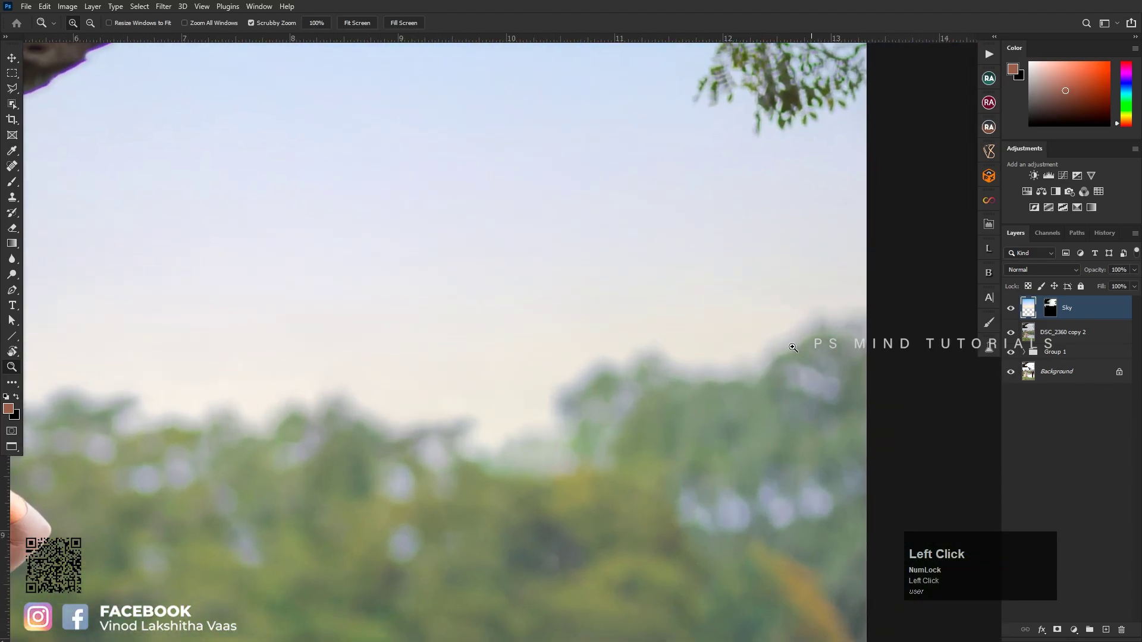
key(space)
click(641, 340)
key(space)
key(ctrl+0)
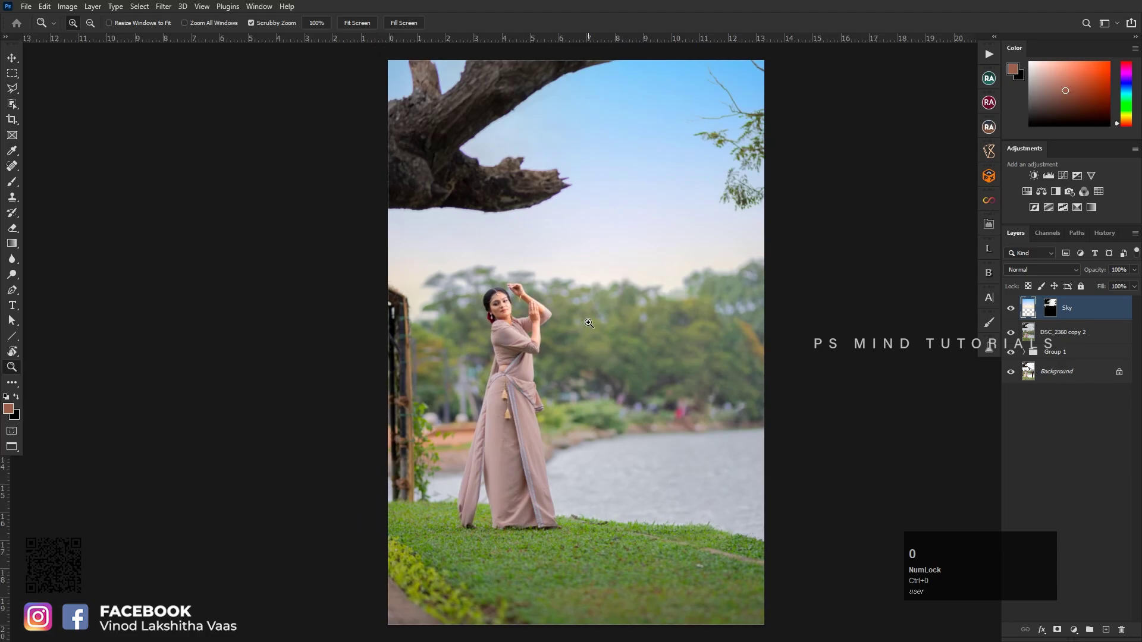
click(589, 322)
key(space)
click(618, 321)
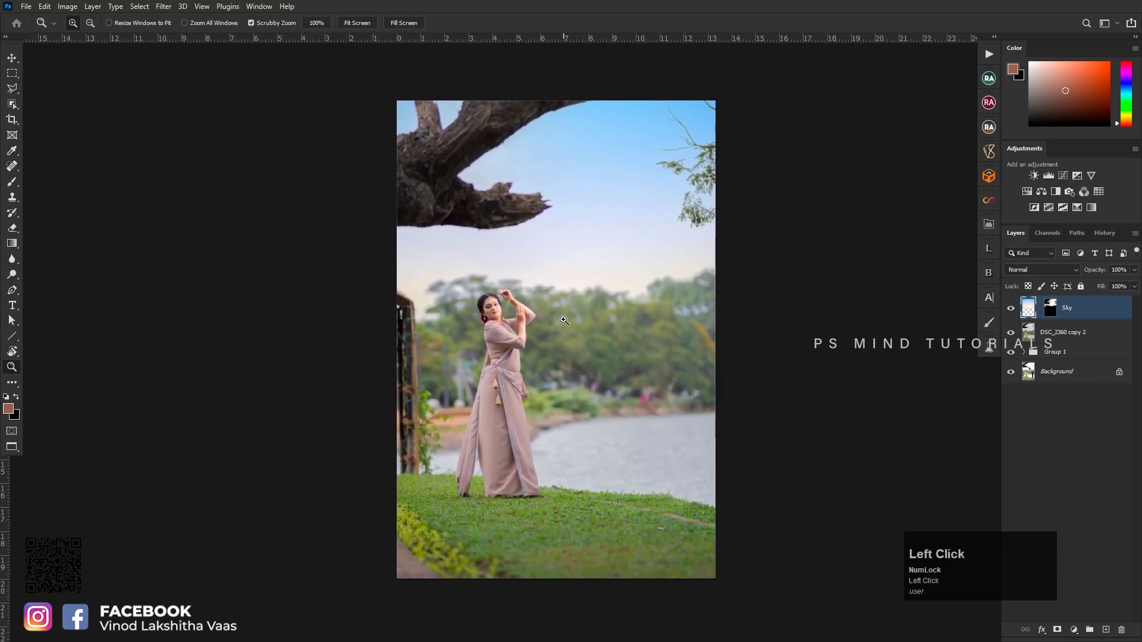
Fold the sky and image layers into Group 1 and stamp visible as Layer 1
click(1057, 338)
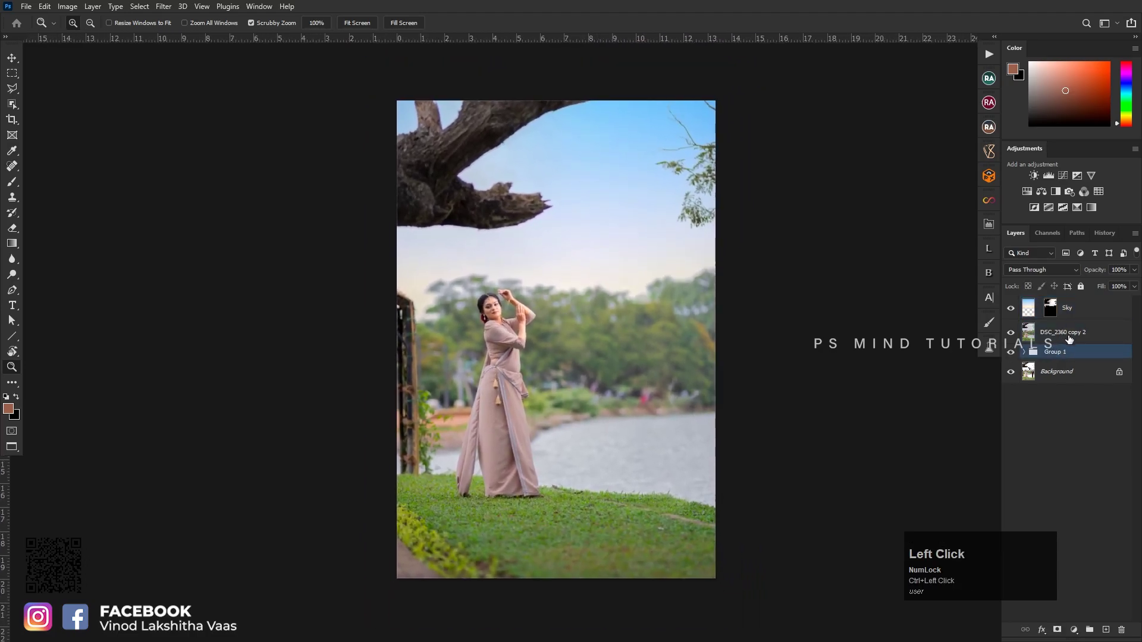
key(ctrl+shift+alt+e)
key(ctrl+z)
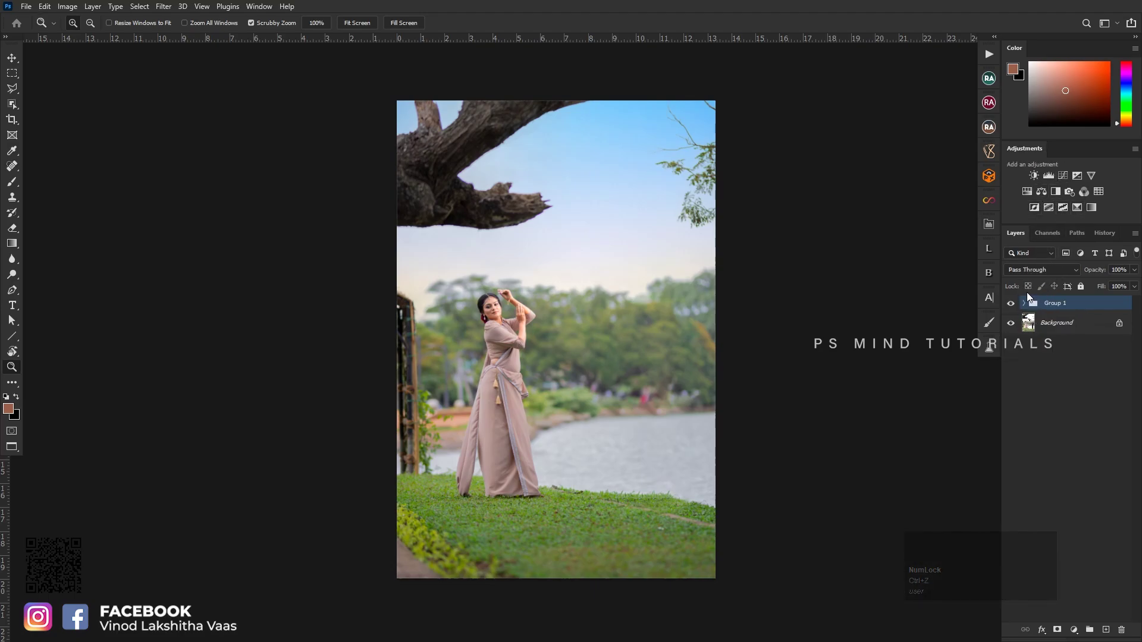
key(ctrl+e)
key(ctrl+shift+alt+e)
In Camera Raw Color Mixer set Greens Hue +5 and Saturation -50 on the merged layer
key(ctrl+shift+a)
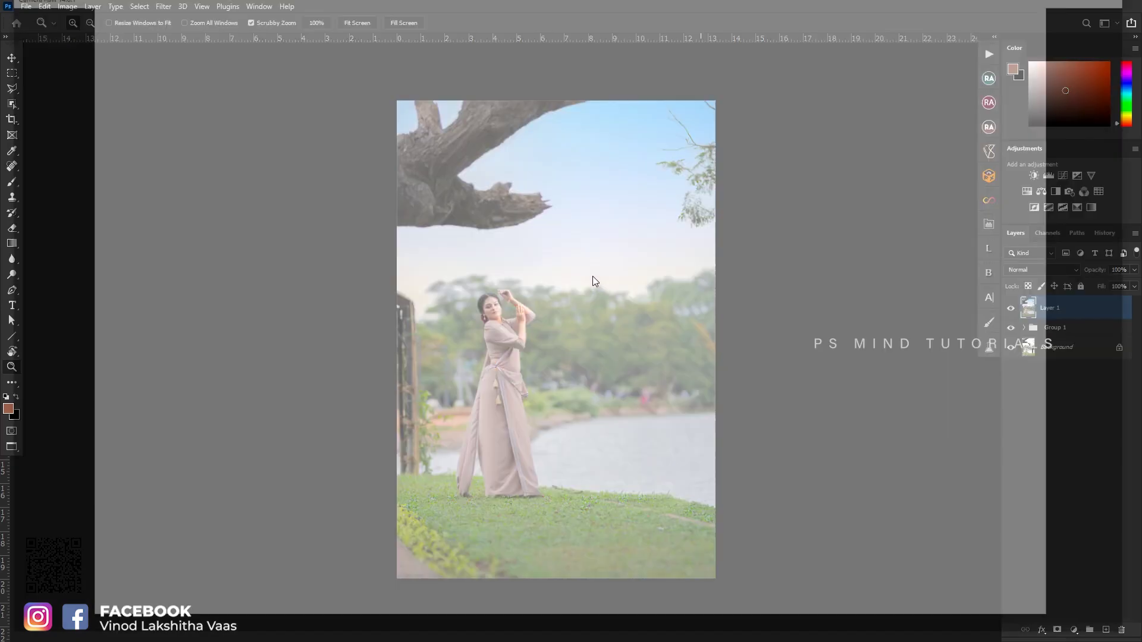
click(627, 401)
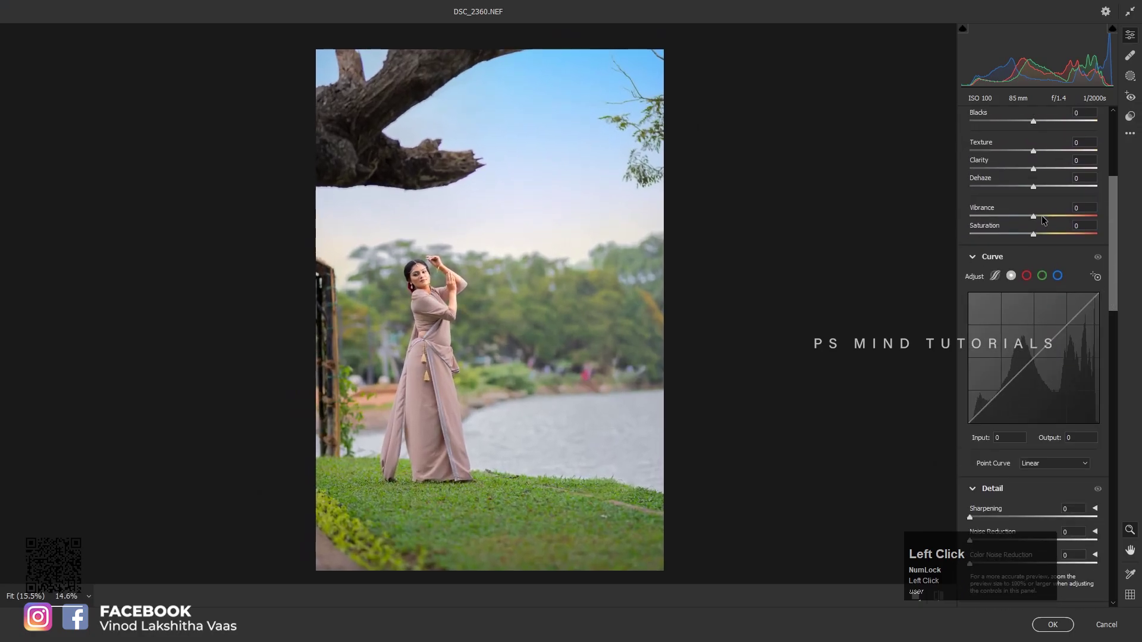
click(1041, 215)
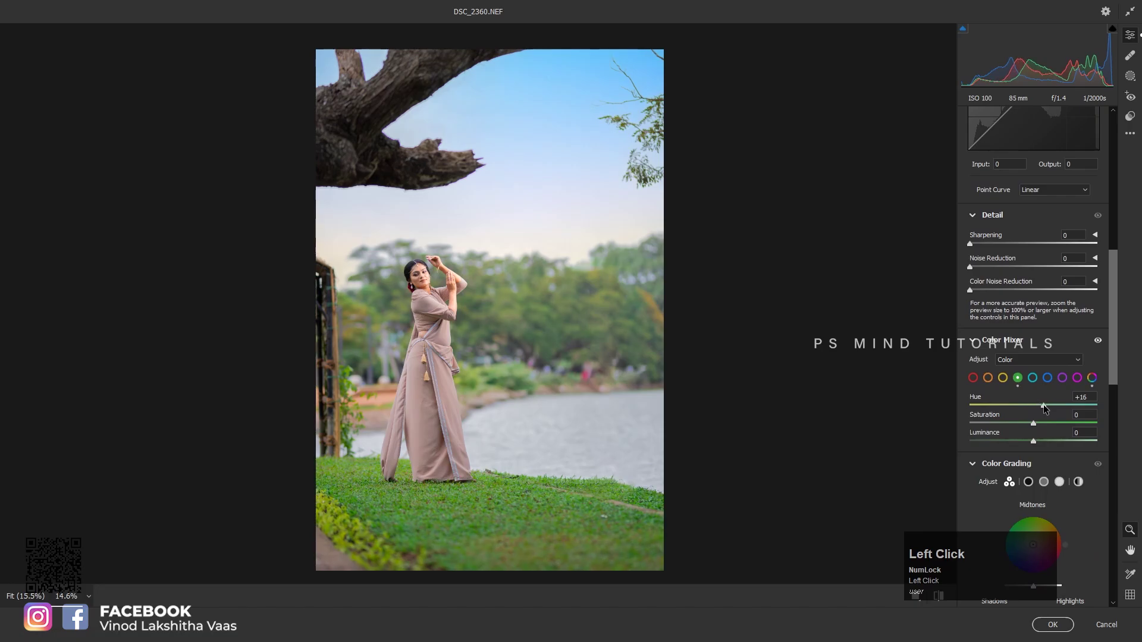
click(1017, 425)
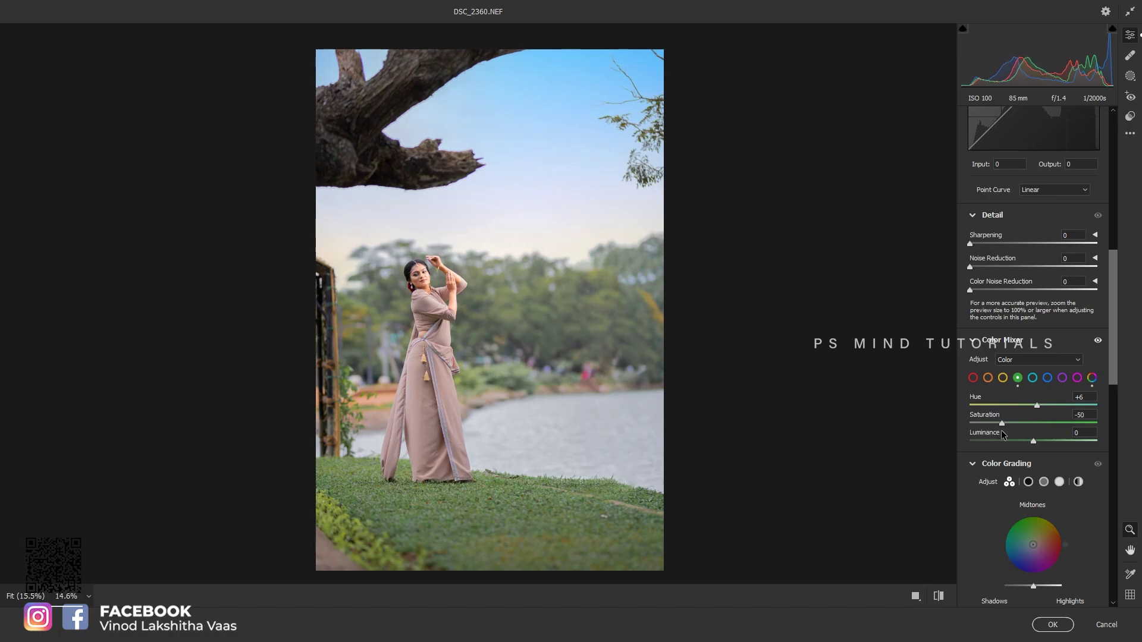
click(1041, 405)
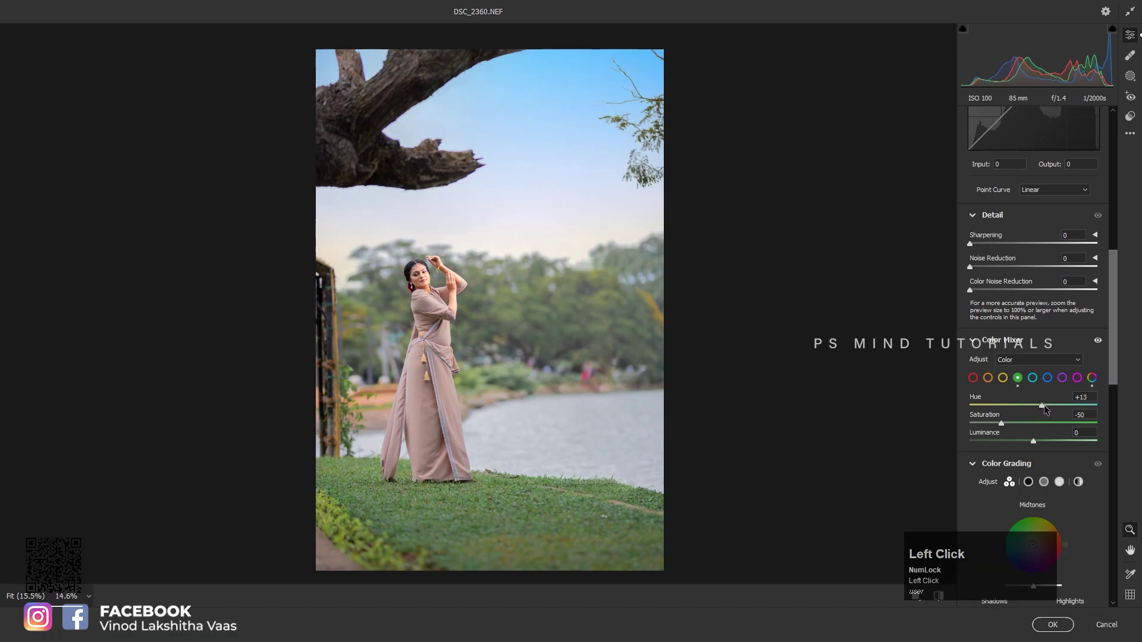
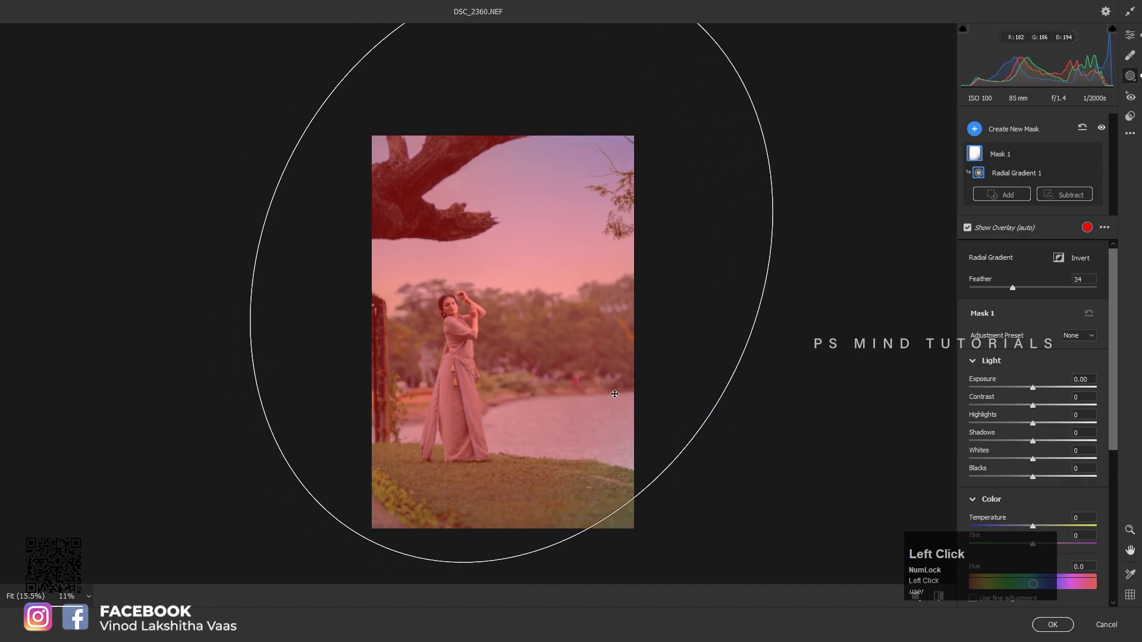
Add a radial gradient mask darkening the edges at Exposure -1.10 and apply to Layer 1
key(x)
click(1035, 388)
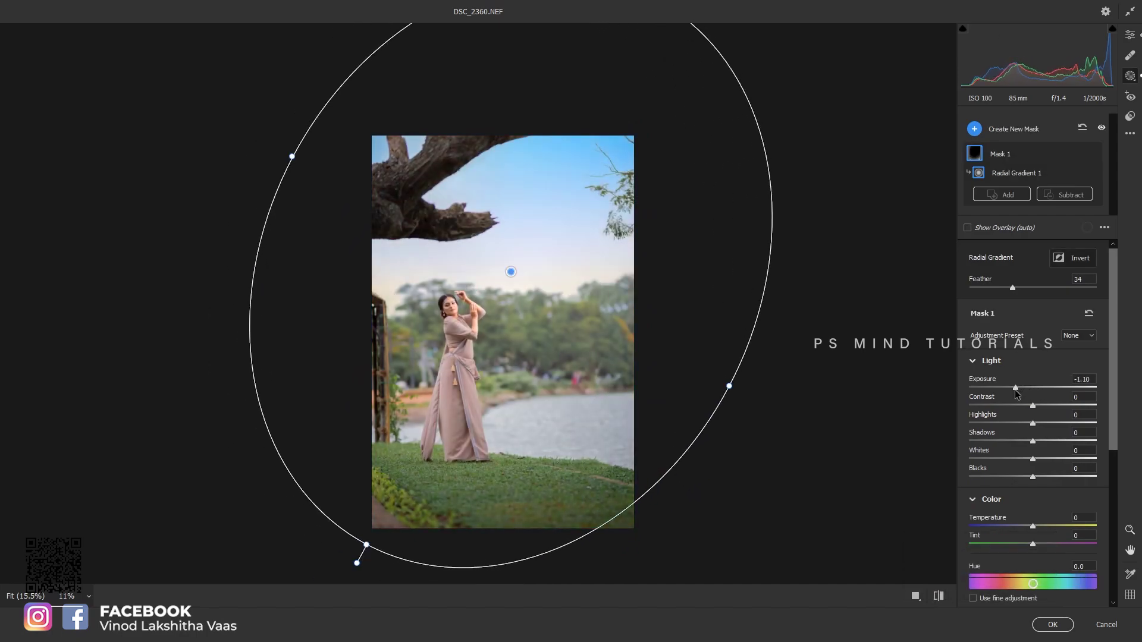
key(ctrl+Num_Lock)
click(1017, 393)
key(ctrl+0)
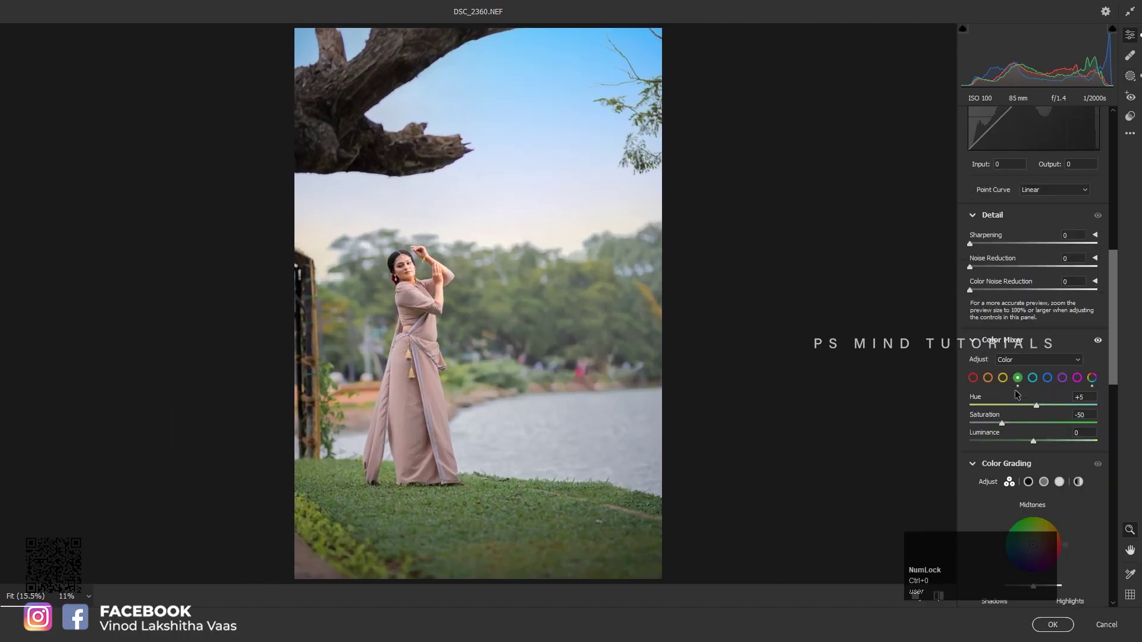
double_click(565, 340)
key(z)
key(space)
click(554, 336)
key(space)
click(522, 327)
key(space)
click(567, 348)
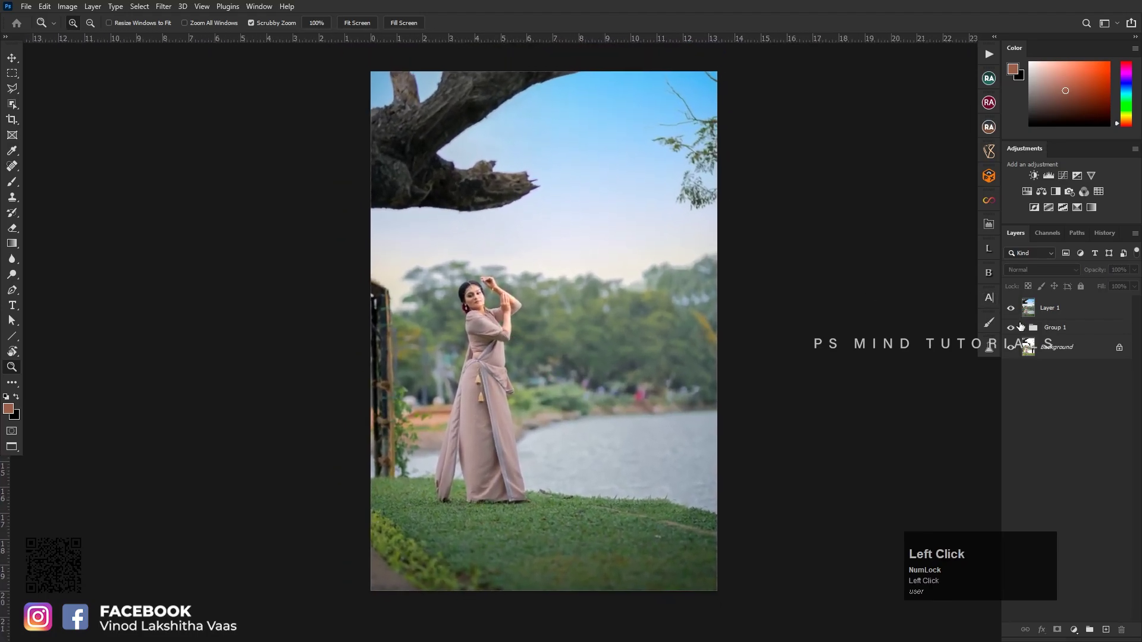
Add Selective Color with Greens Magenta -31 and Yellows Cyan -20, then stamp Layer 2
key(z)
click(557, 345)
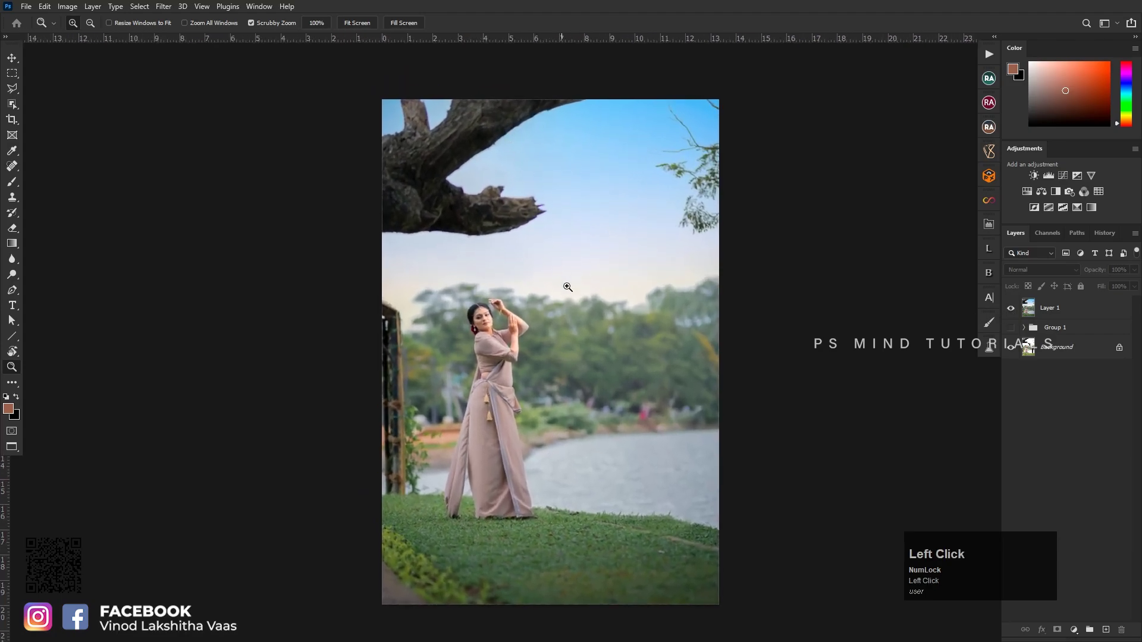
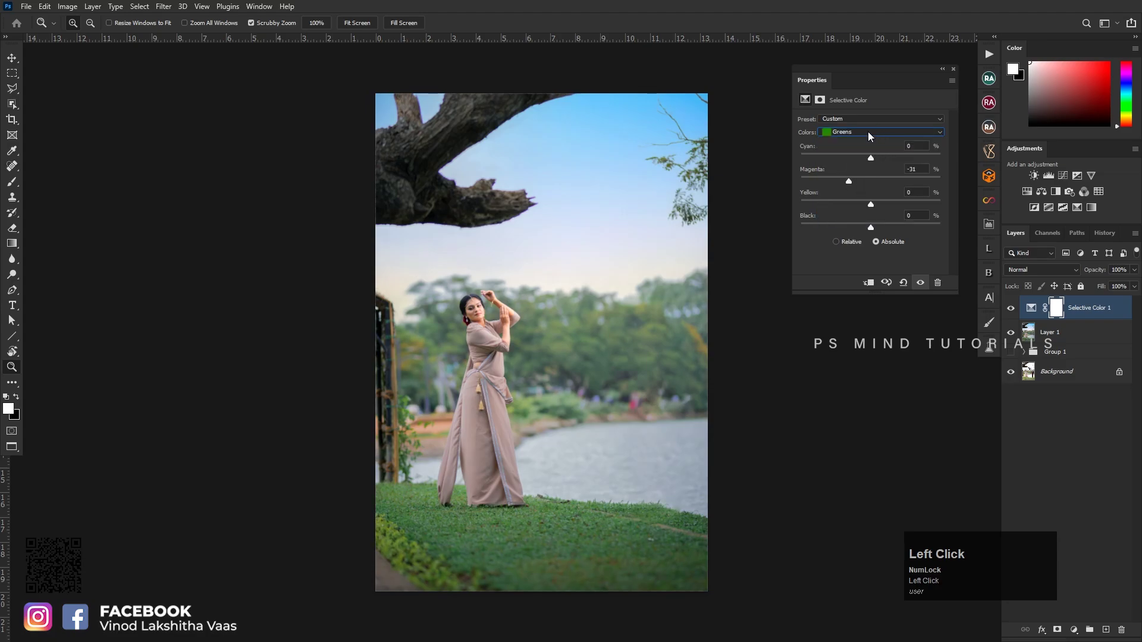
click(868, 140)
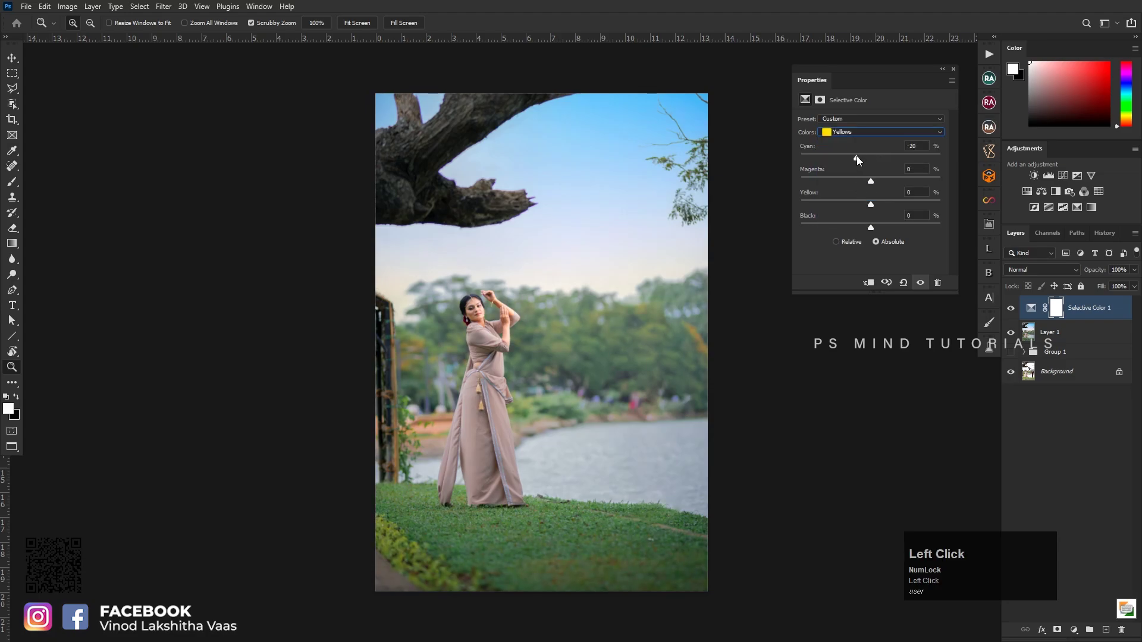
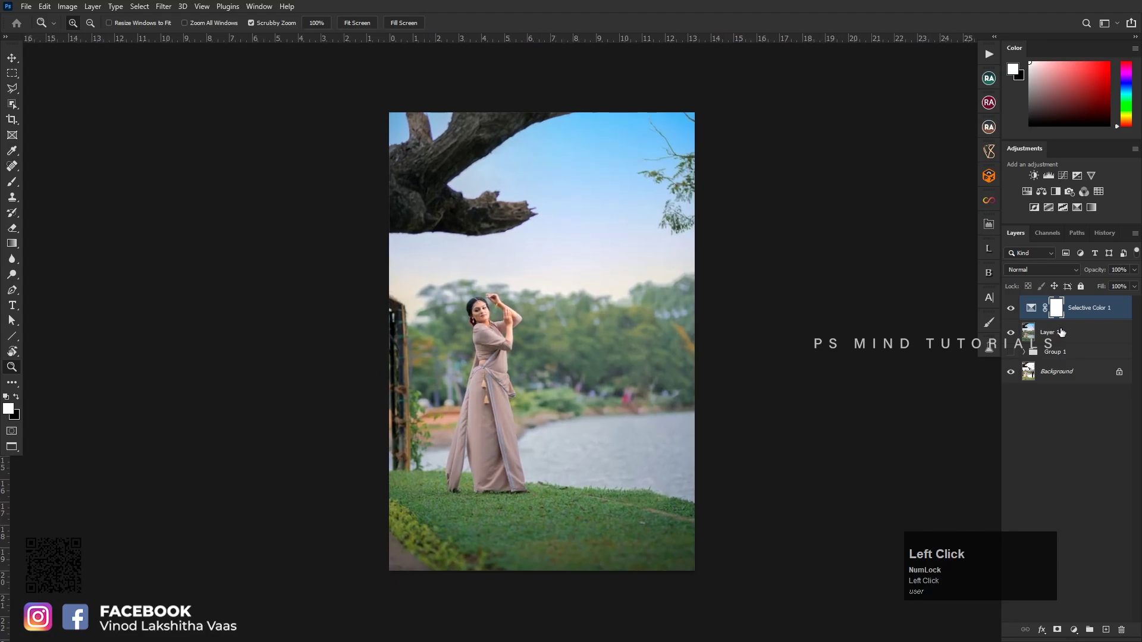
key(ctrl+shift+e)
key(ctrl+a)
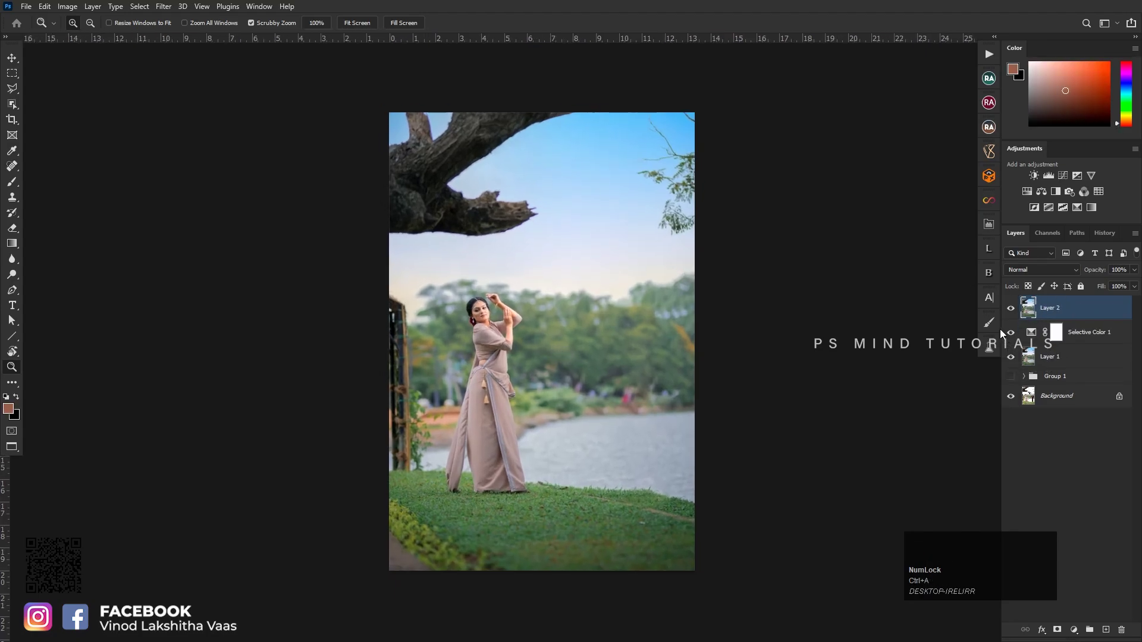
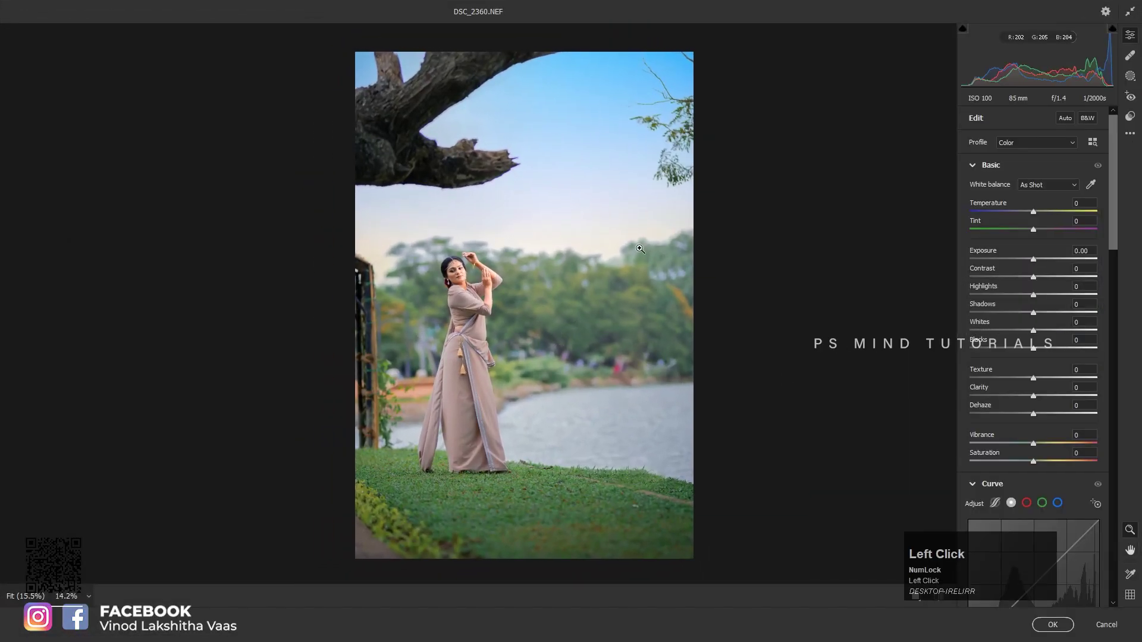
Create a Select Subject mask of the woman and invert it to the background
key(k)
text([[[[[[[[[[[[)
click(1022, 131)
click(1048, 142)
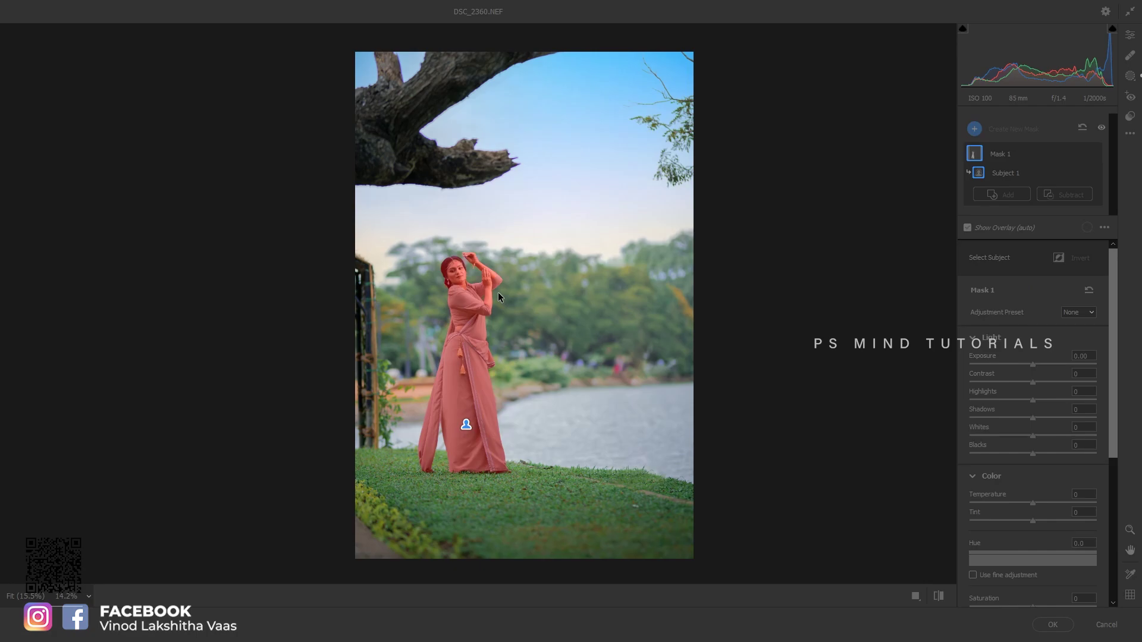
click(1053, 292)
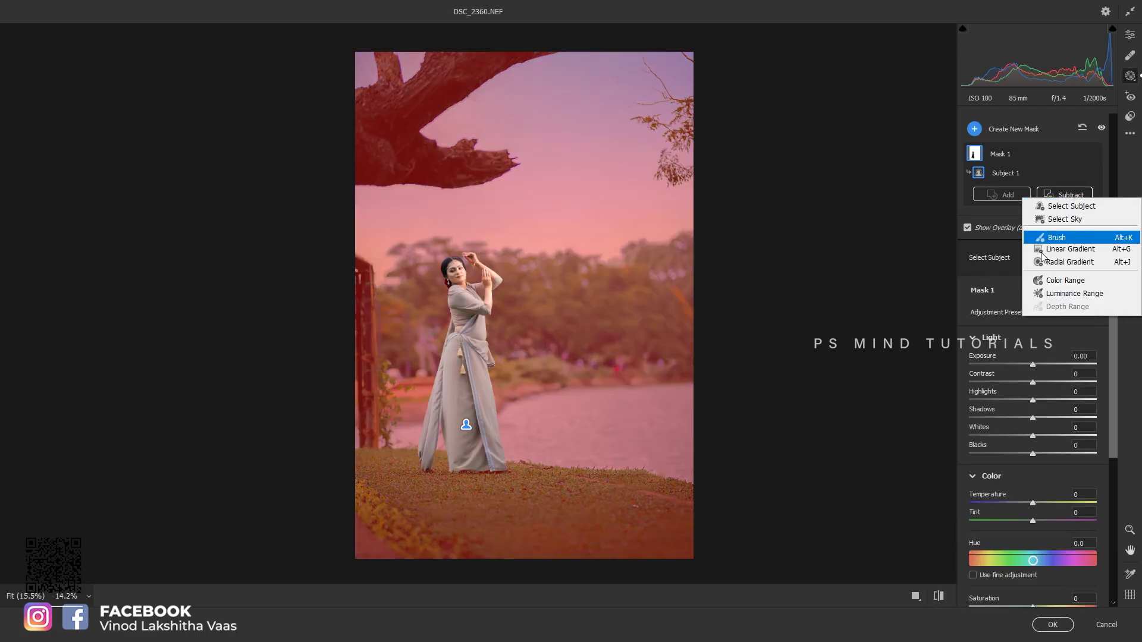
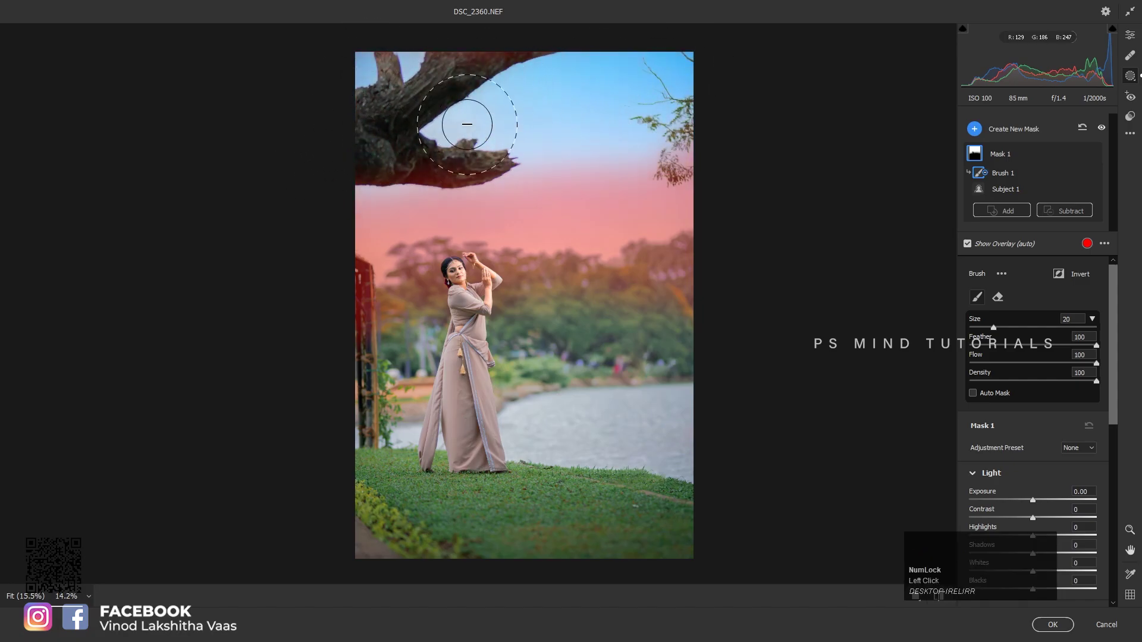
Brush the sky out of the mask and set Whites +49, Temperature +28, Tint +56
key(])
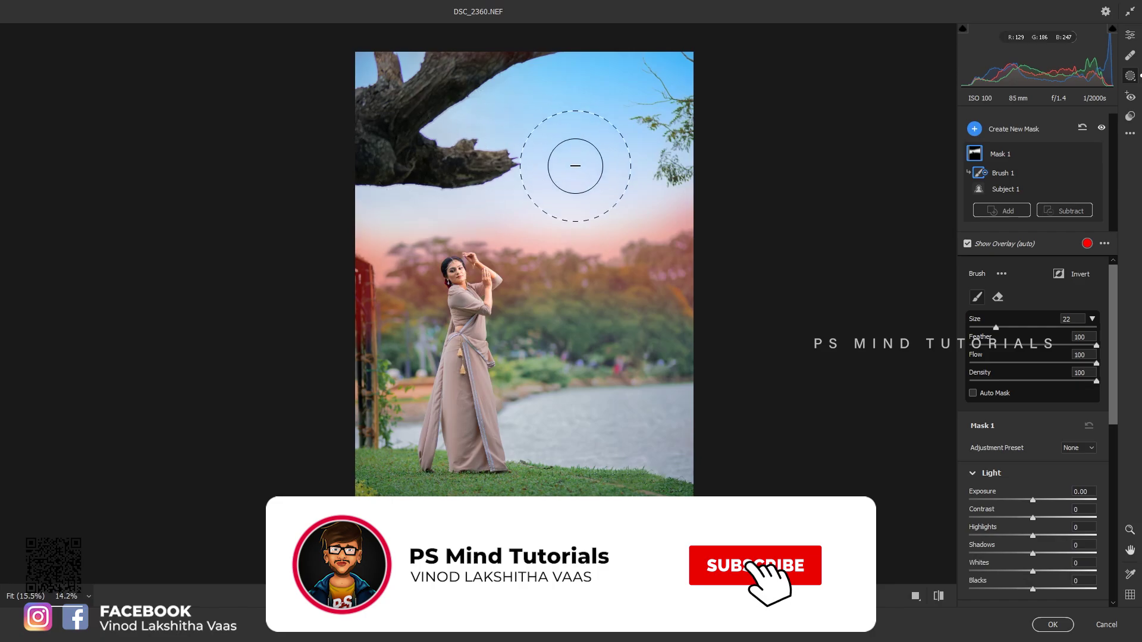
click(1118, 406)
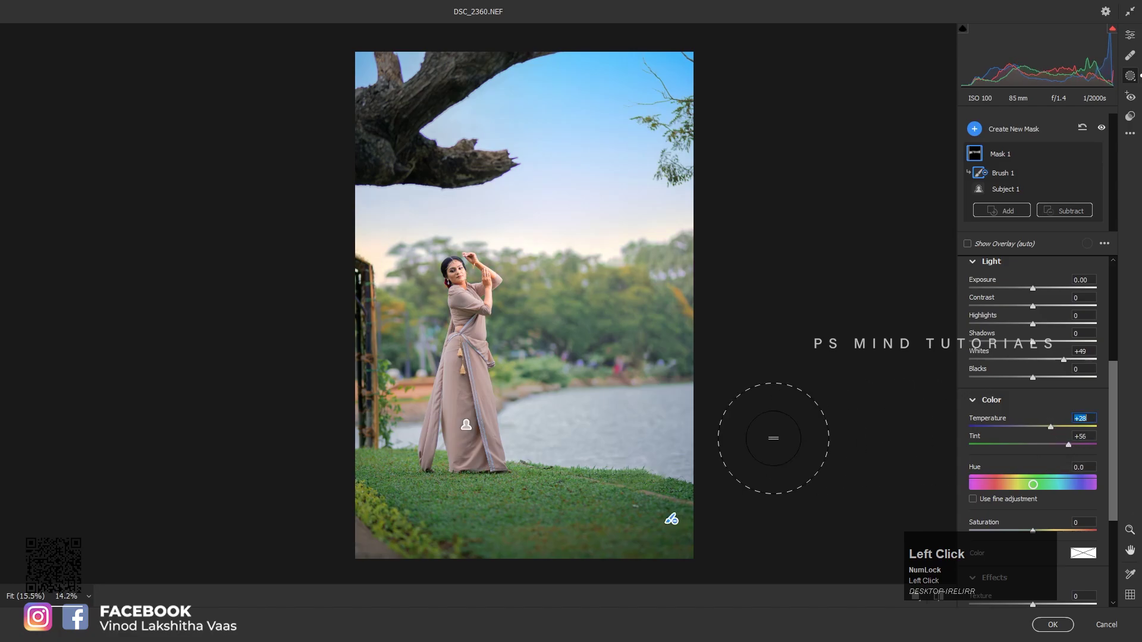
click(1028, 137)
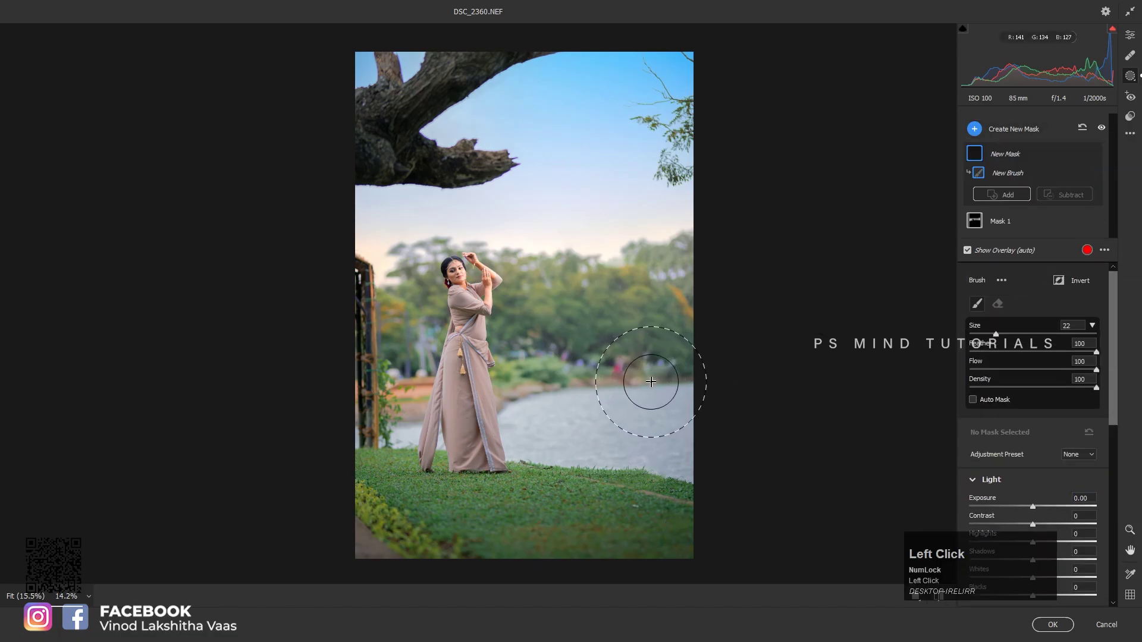
Delete the lake brush mask and add a Brush to Mask 1 subtracting the lake, Whites +49
text([[[[[[[[)
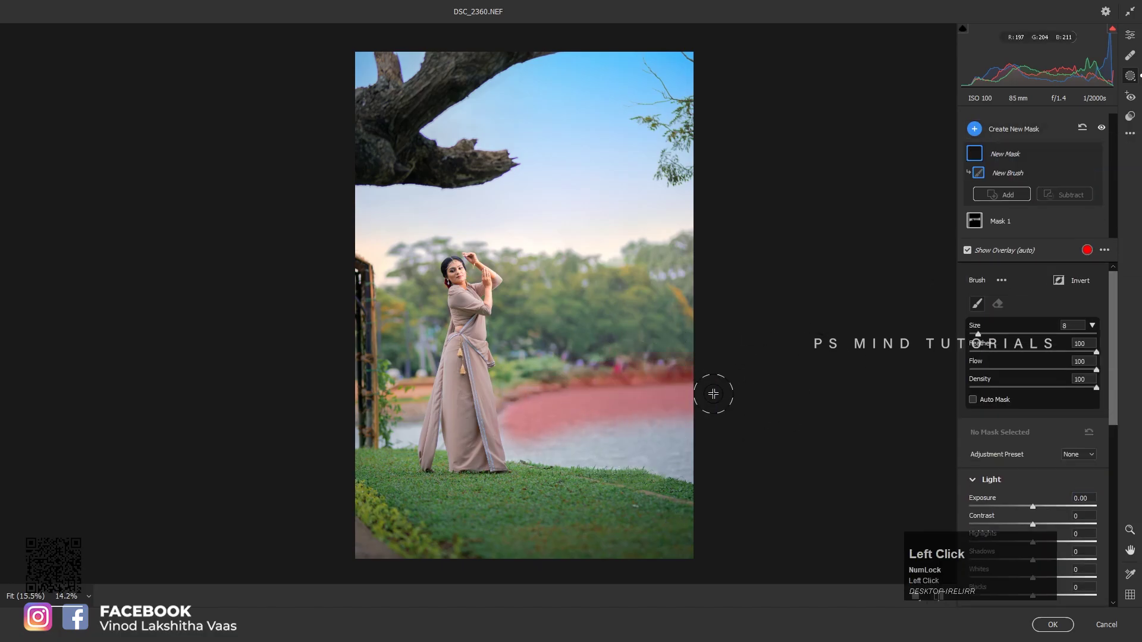
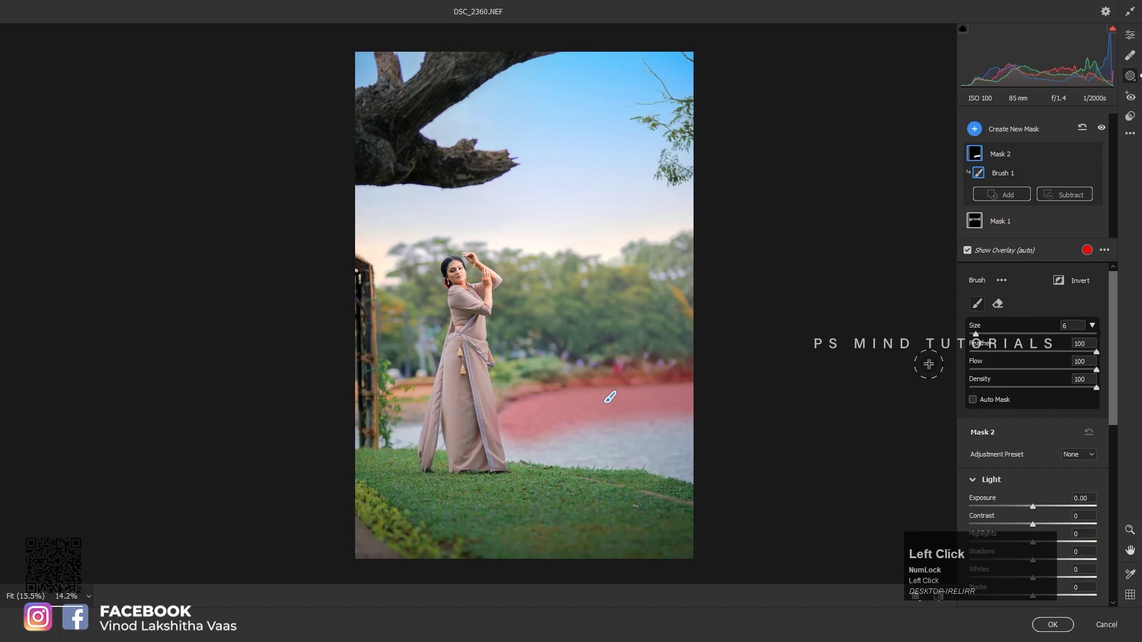
key(ctrl+z)
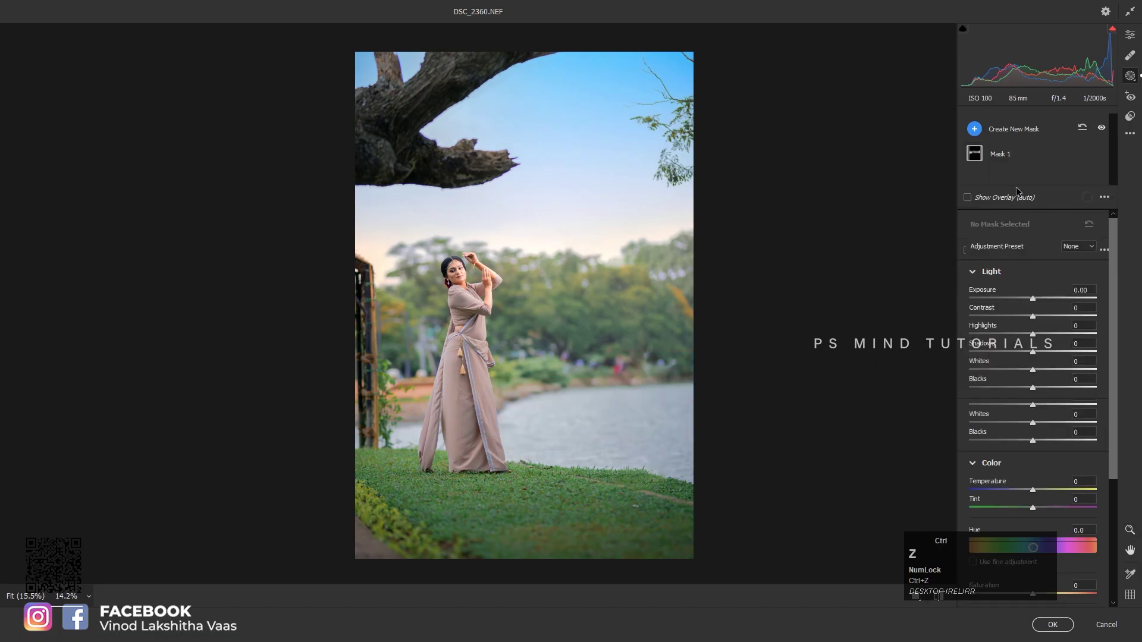
click(1017, 157)
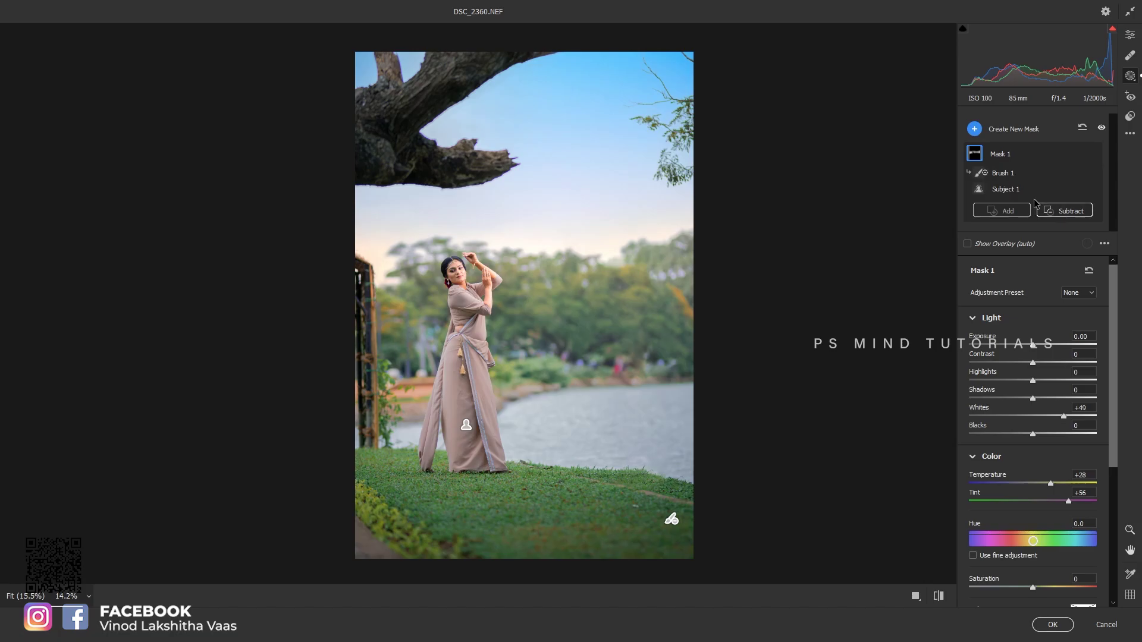
click(1059, 214)
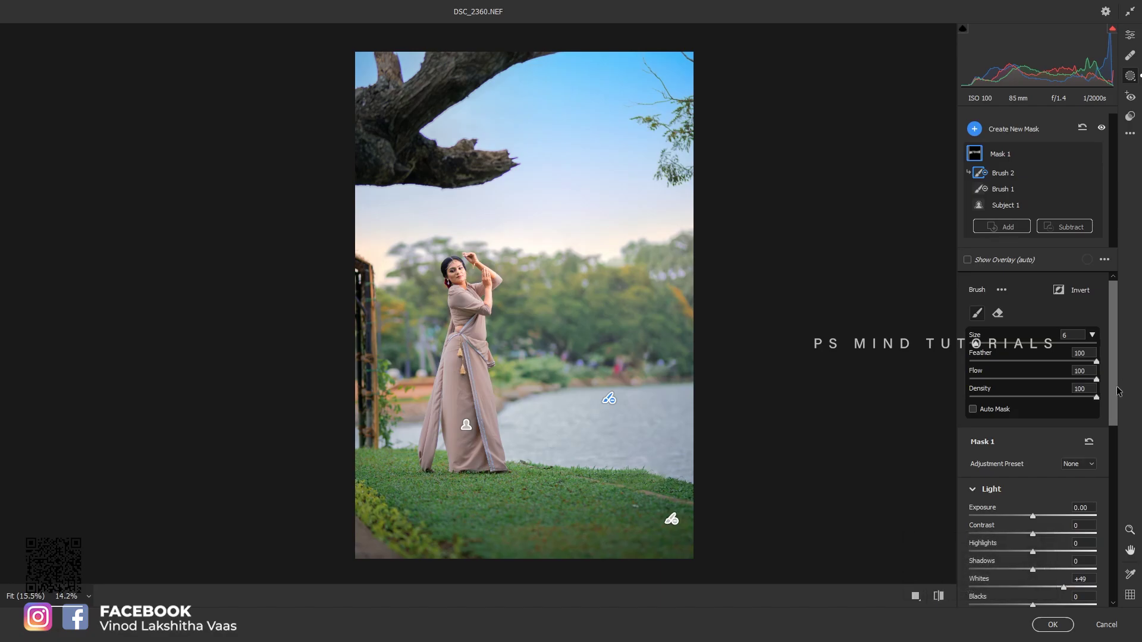
click(1114, 400)
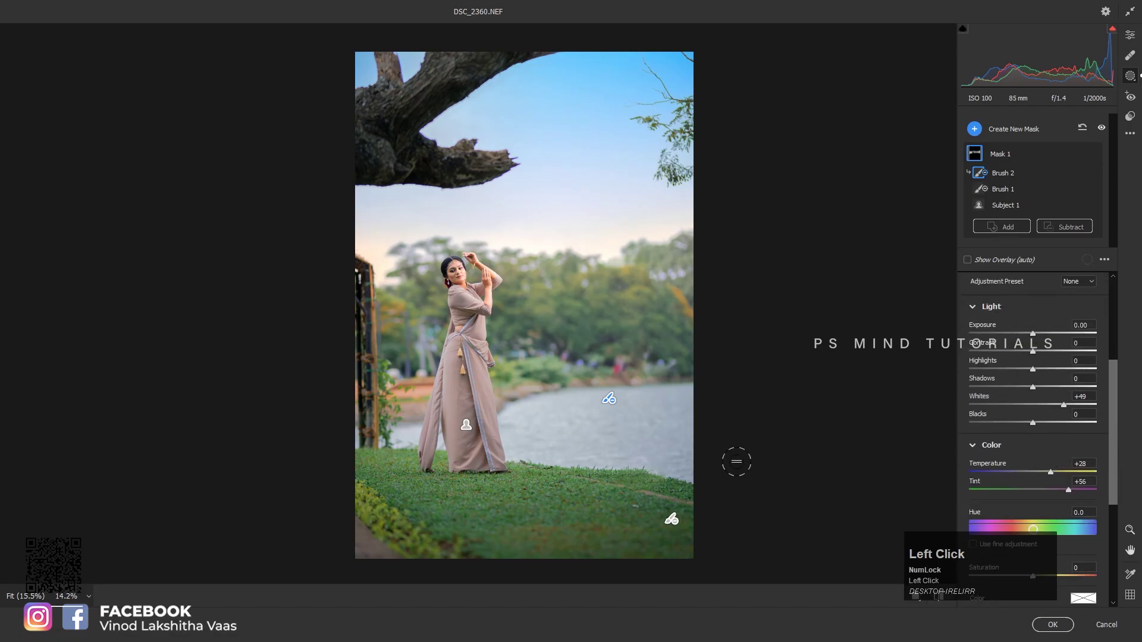
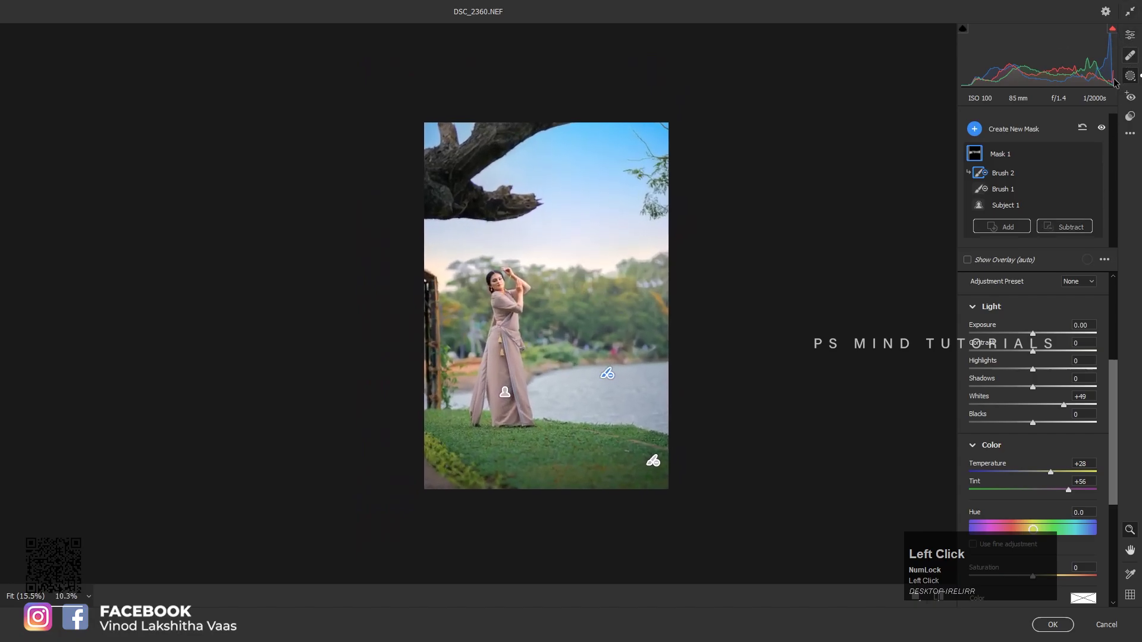
click(1116, 417)
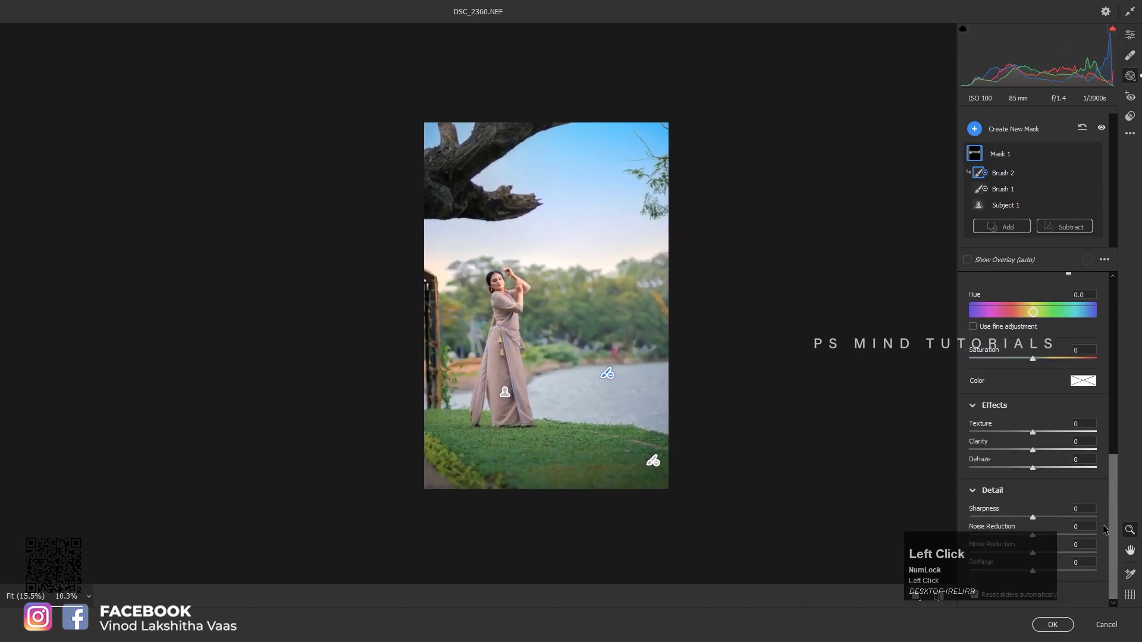
Confirm the Camera Raw edits so they return to Photoshop as Layer 2
click(692, 443)
key(space)
click(602, 335)
key(space)
click(550, 339)
key(space)
click(579, 325)
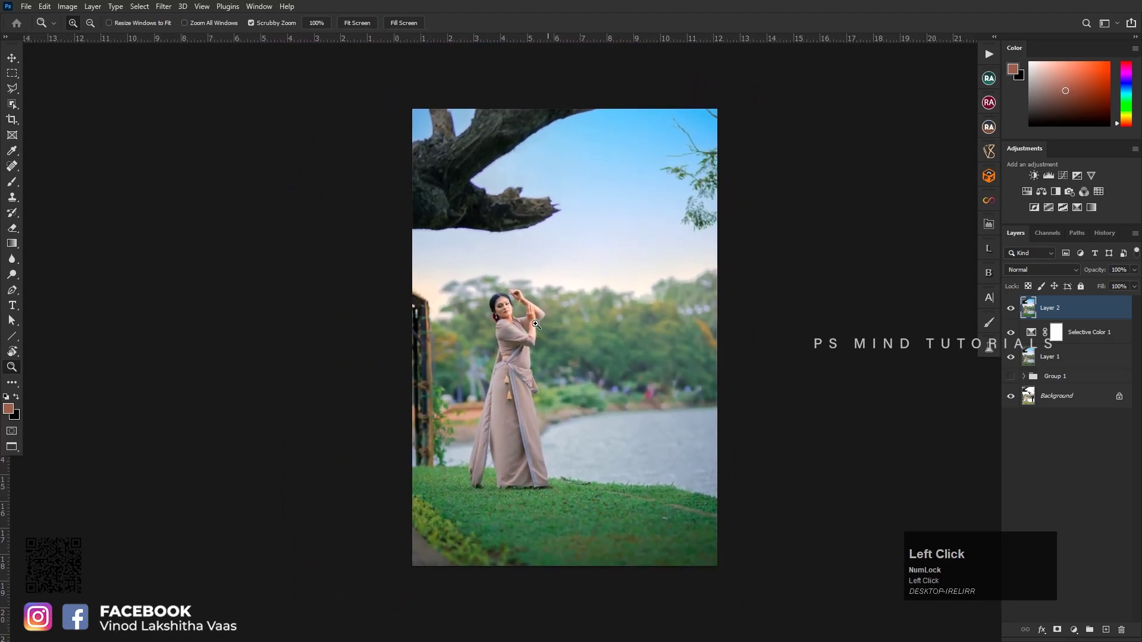
Add a brightening Curves adjustment above Layer 2 with its mask inverted to black
key(space)
click(589, 342)
key(space)
click(551, 328)
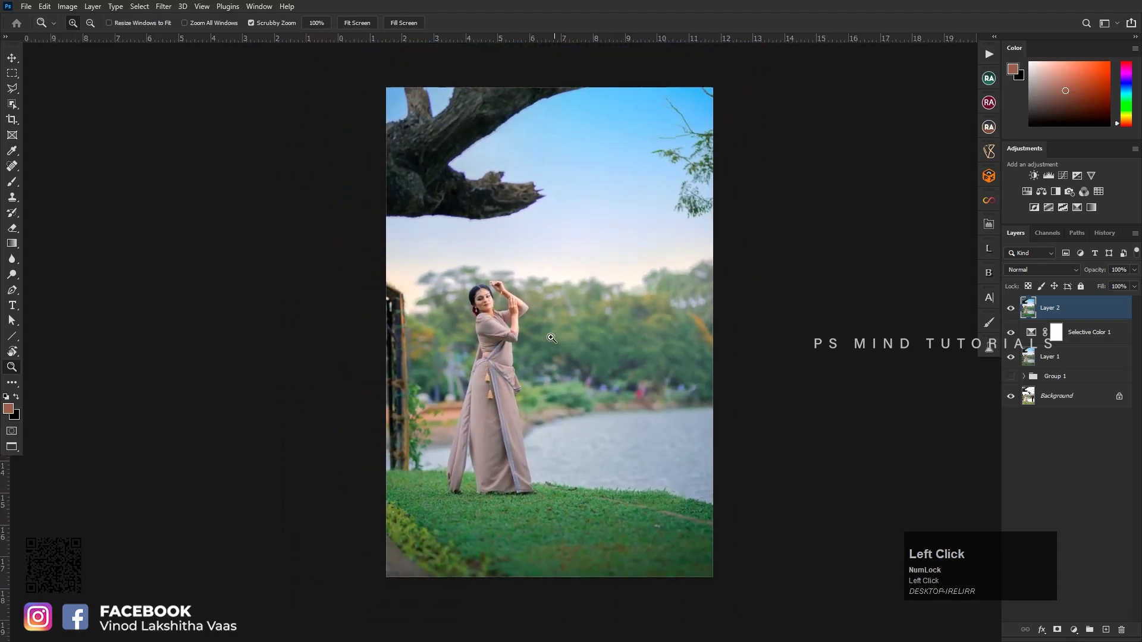
key(space)
click(591, 345)
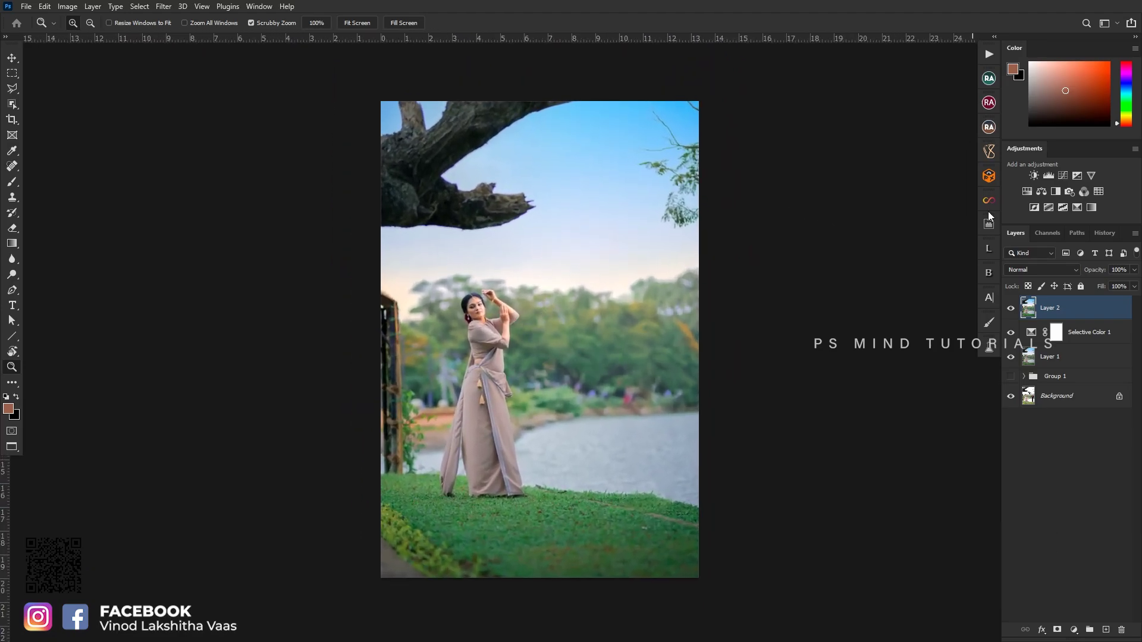
click(1066, 180)
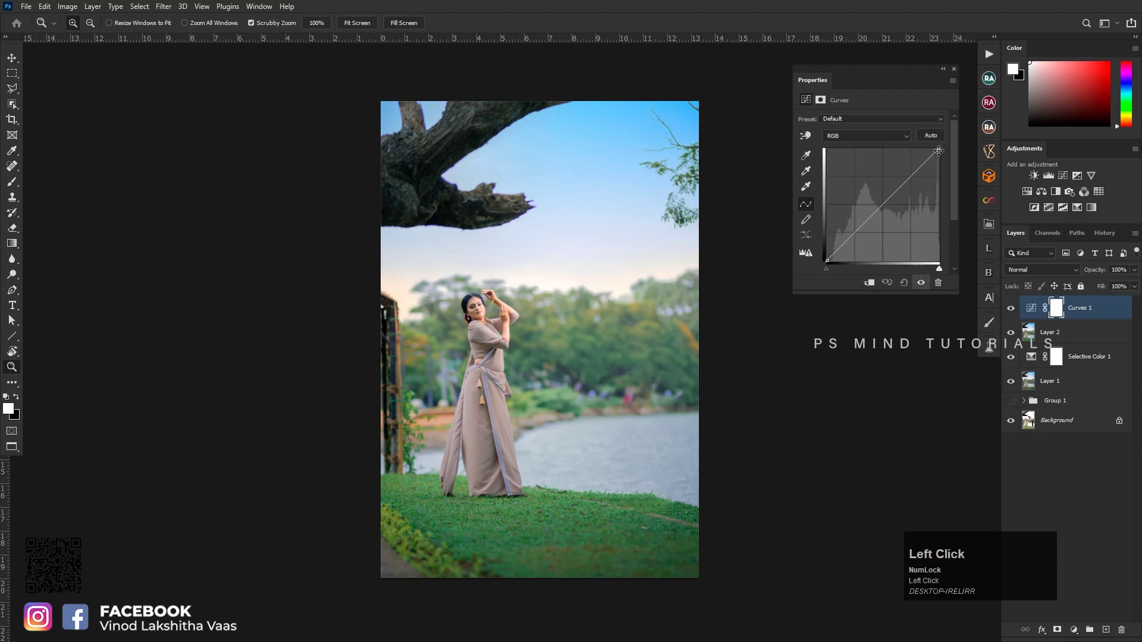
click(957, 74)
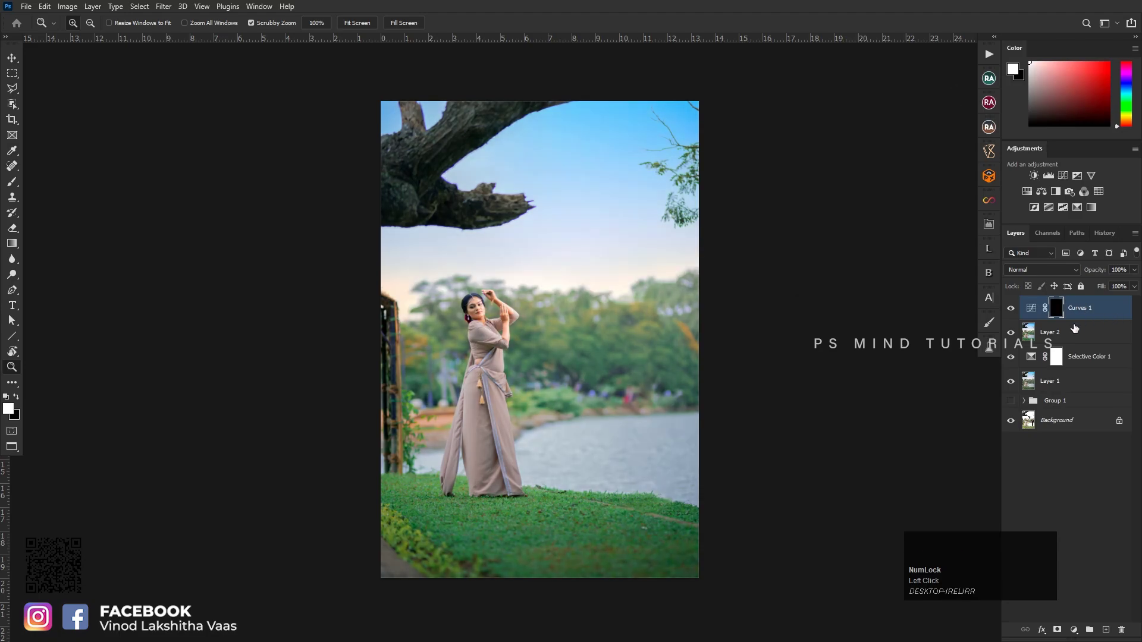
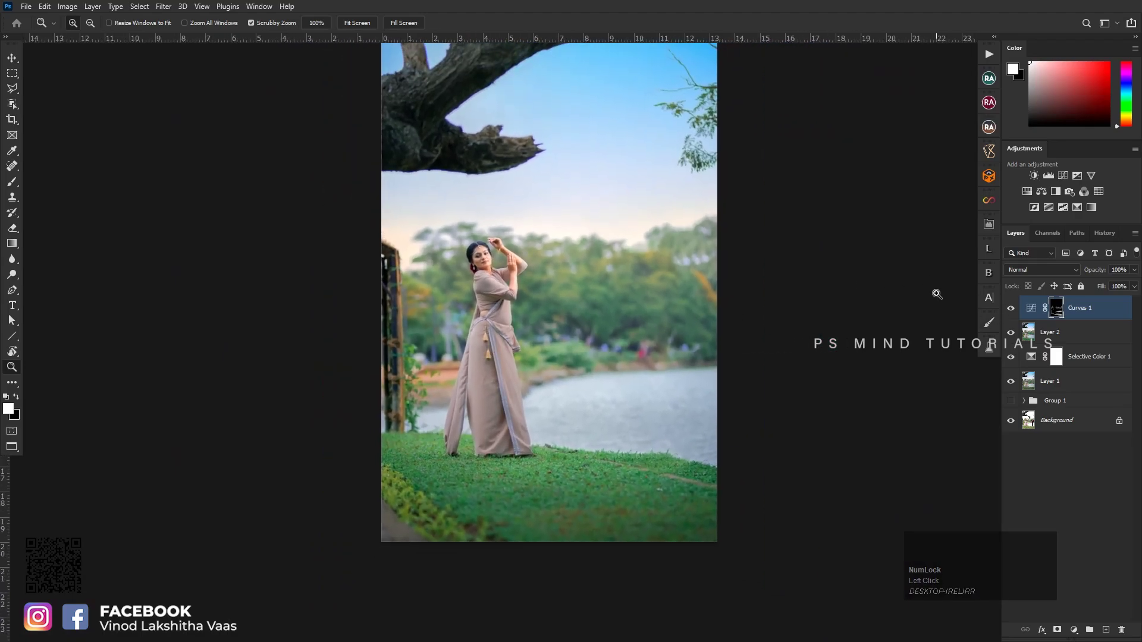
Stamp all visible layers into a merged Layer 3 at the top of the stack
key(z)
click(459, 342)
key(space)
click(531, 284)
key(ctrl+shift+e)
key(ctrl+a)
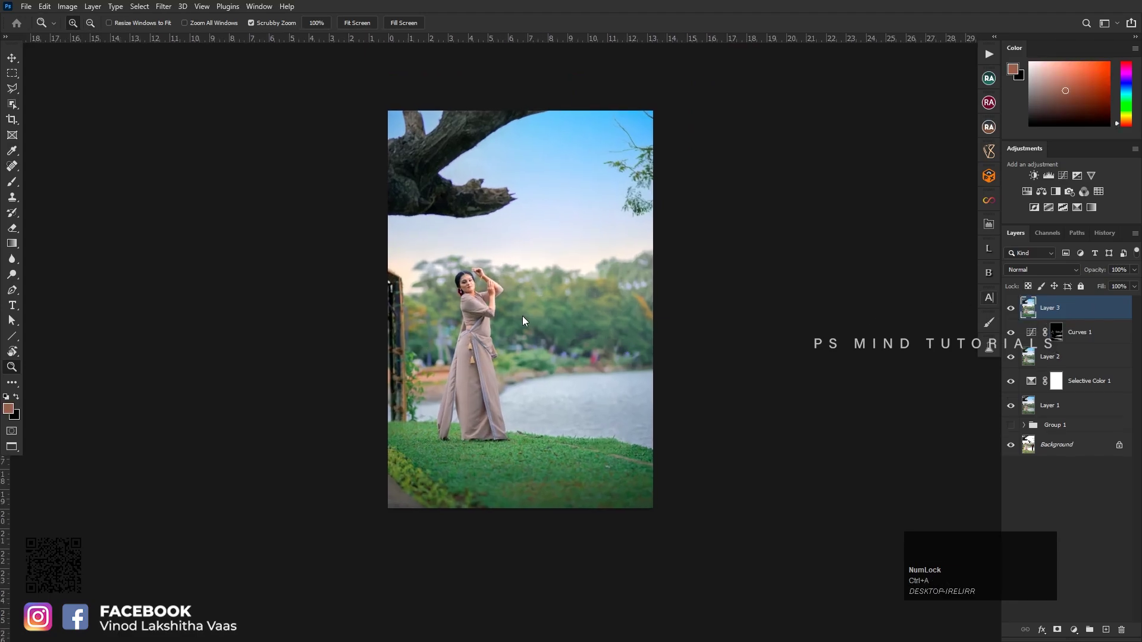
Send the merged Layer 3 into the Camera Raw Filter
click(576, 315)
key(space)
click(517, 323)
key(space)
click(1052, 444)
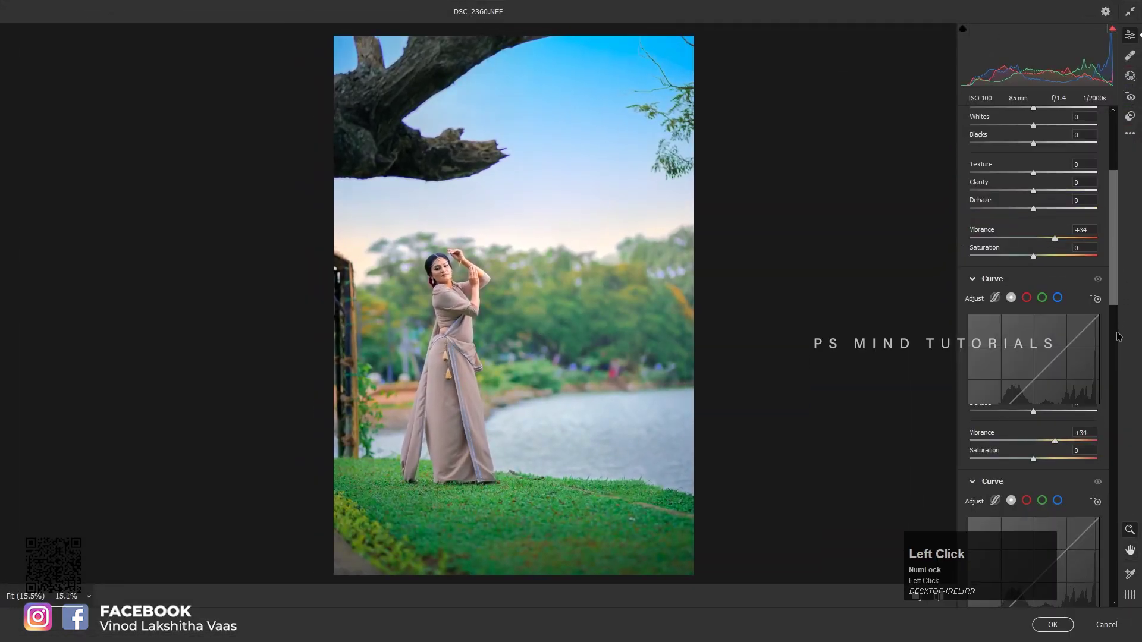
Compare before/after and shape the Point Curve with highlights near 225 and a midtone point
key(q)
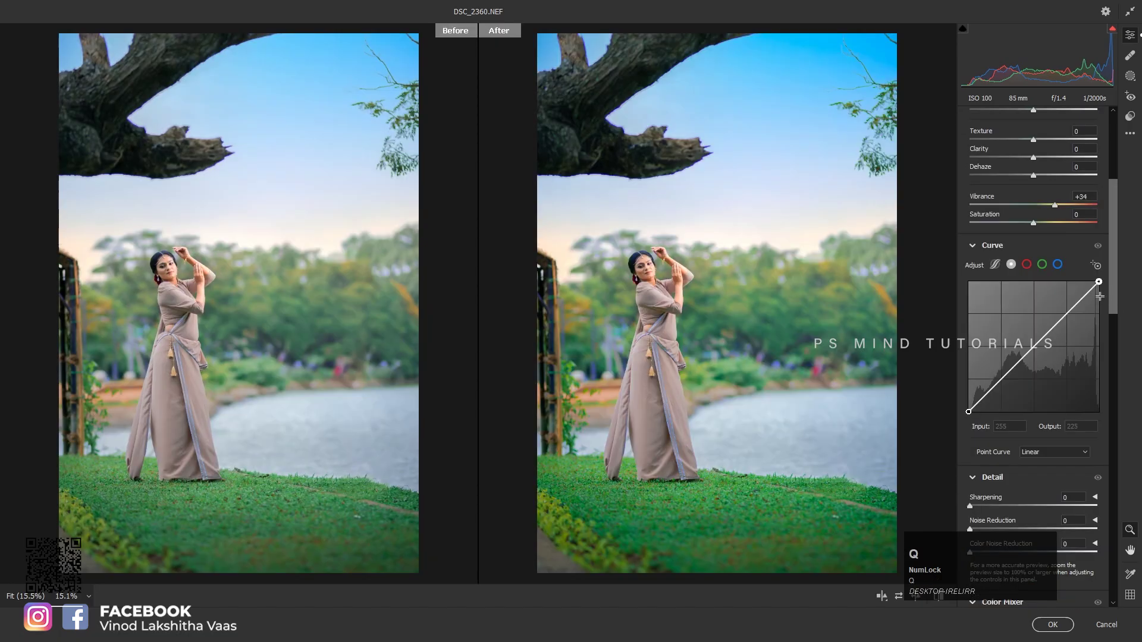
text(qqqq)
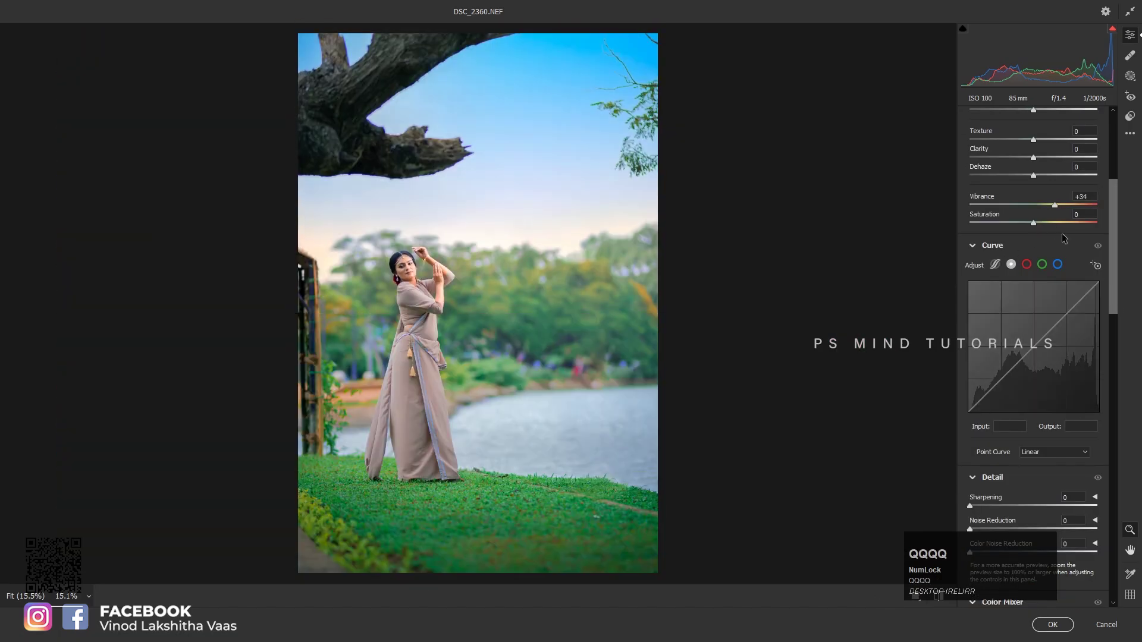
click(1115, 294)
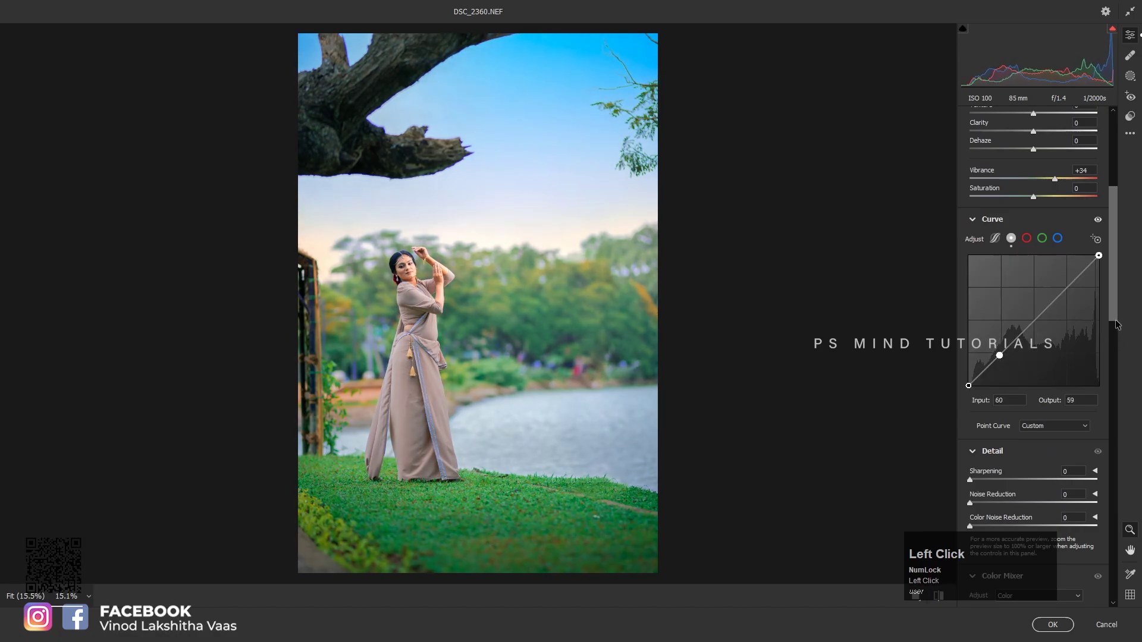
key(ctrl+z)
click(1115, 313)
key(ctrl+z)
click(1115, 280)
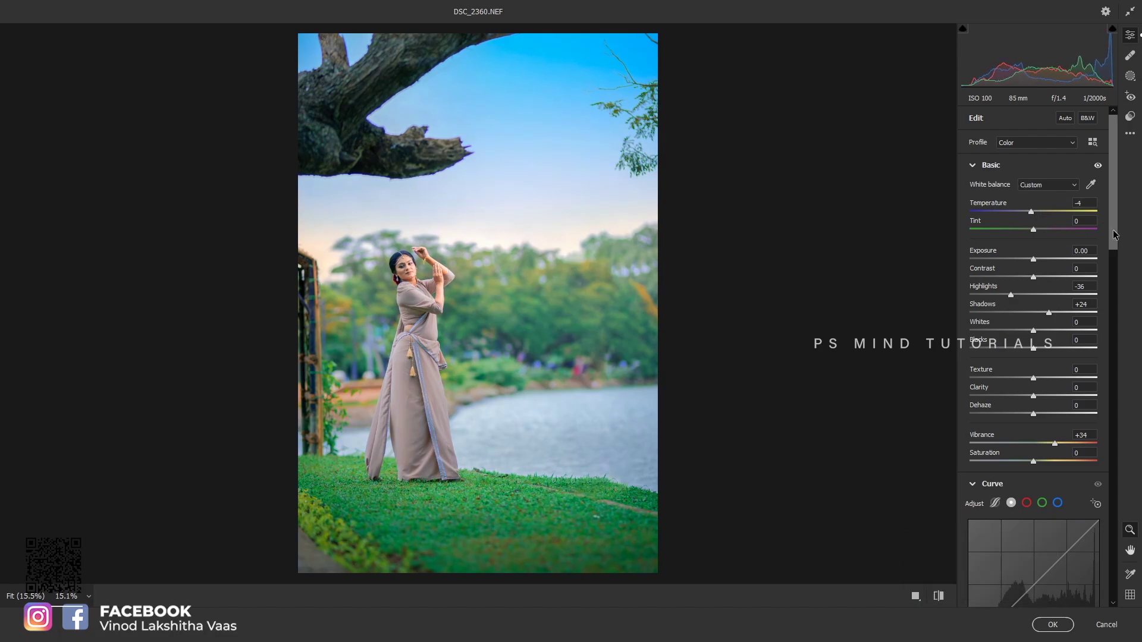
In the Color Mixer choose the magenta range for a Saturation +50 boost
click(1119, 236)
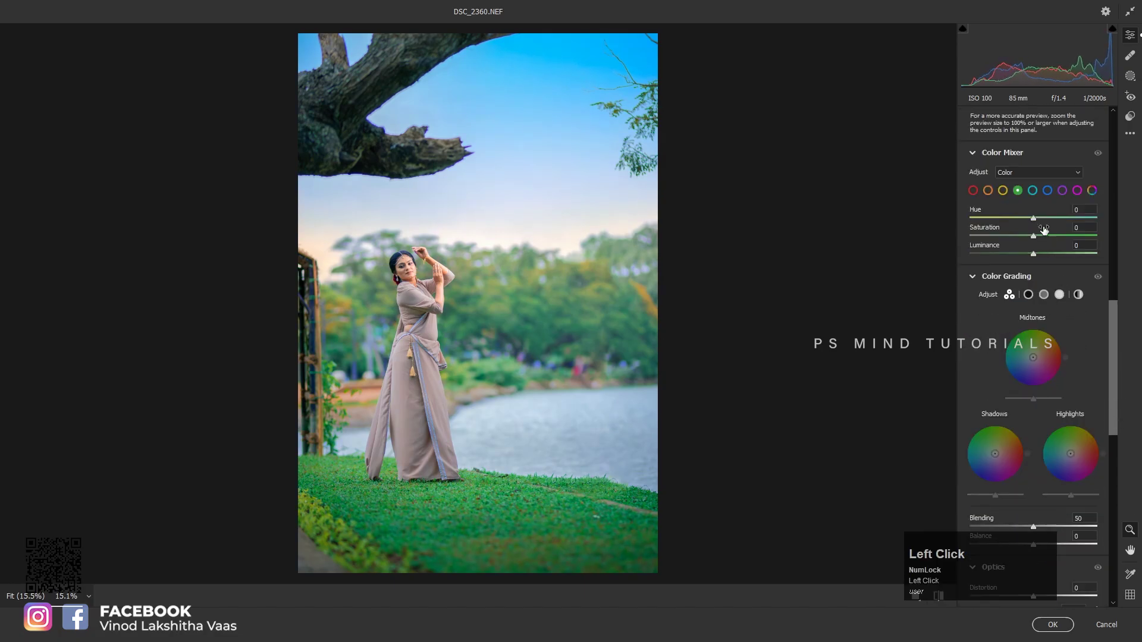
click(1075, 195)
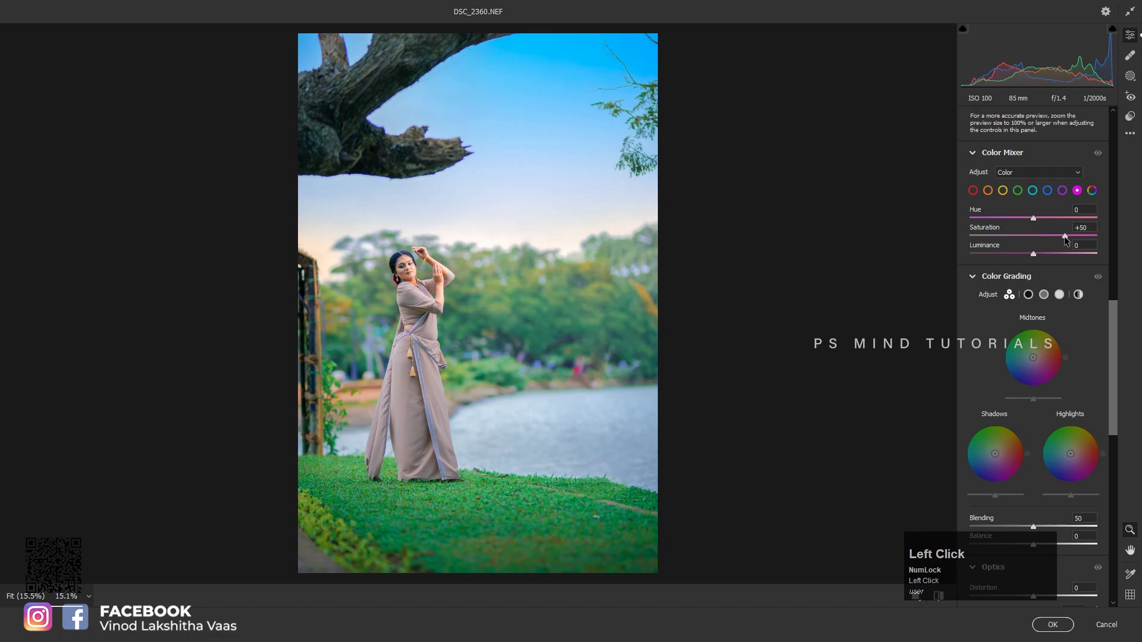
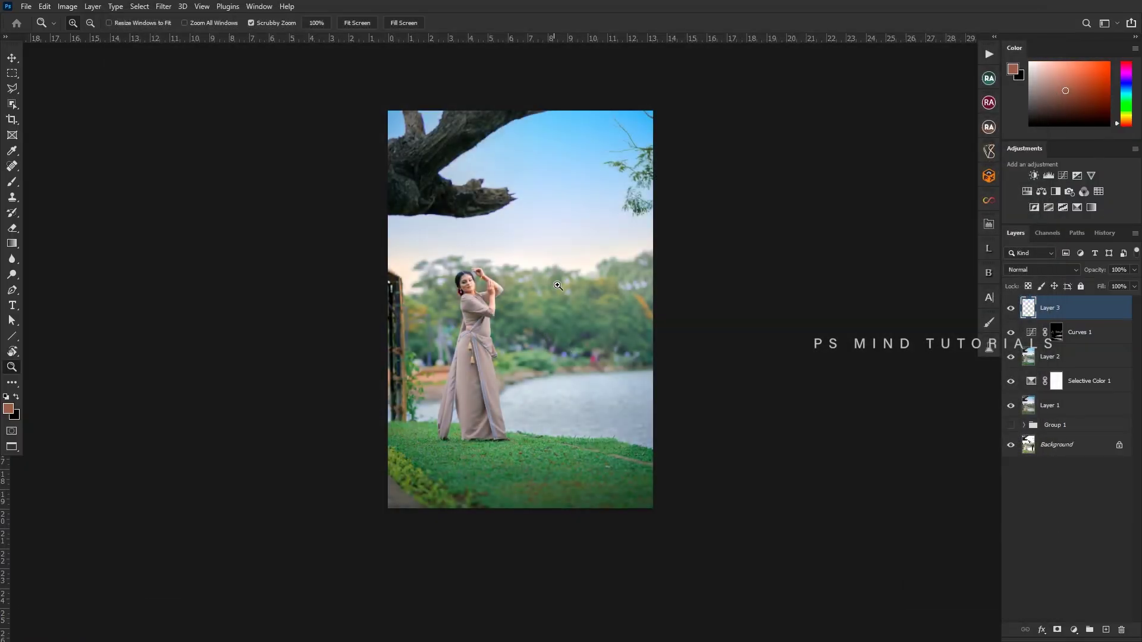
click(549, 283)
key(space)
click(580, 297)
key(ctrl+0)
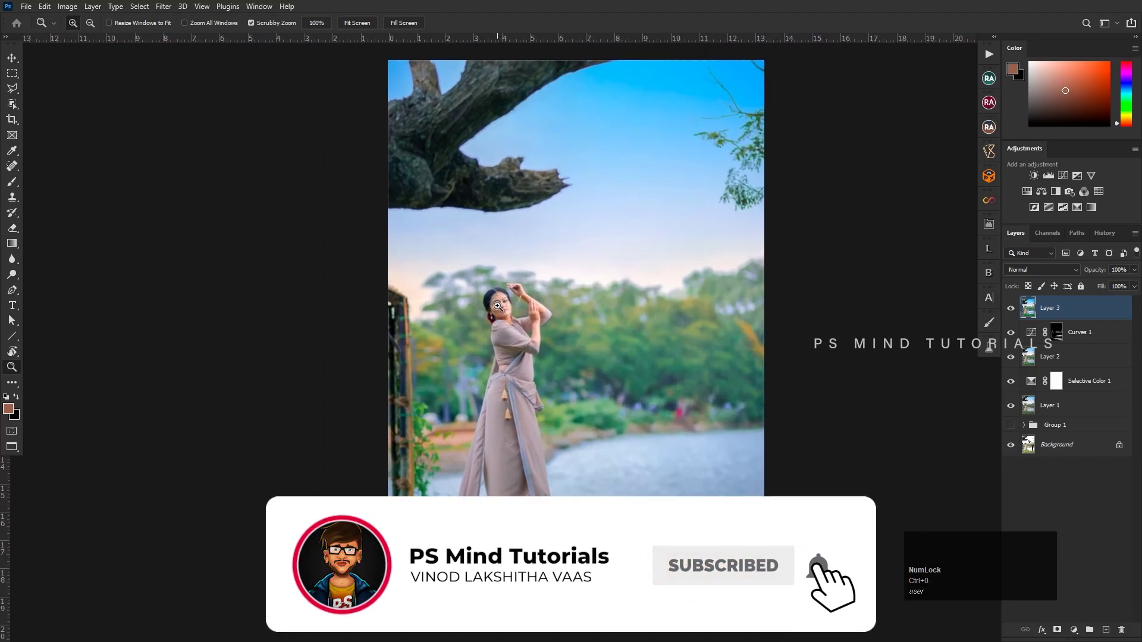
click(559, 306)
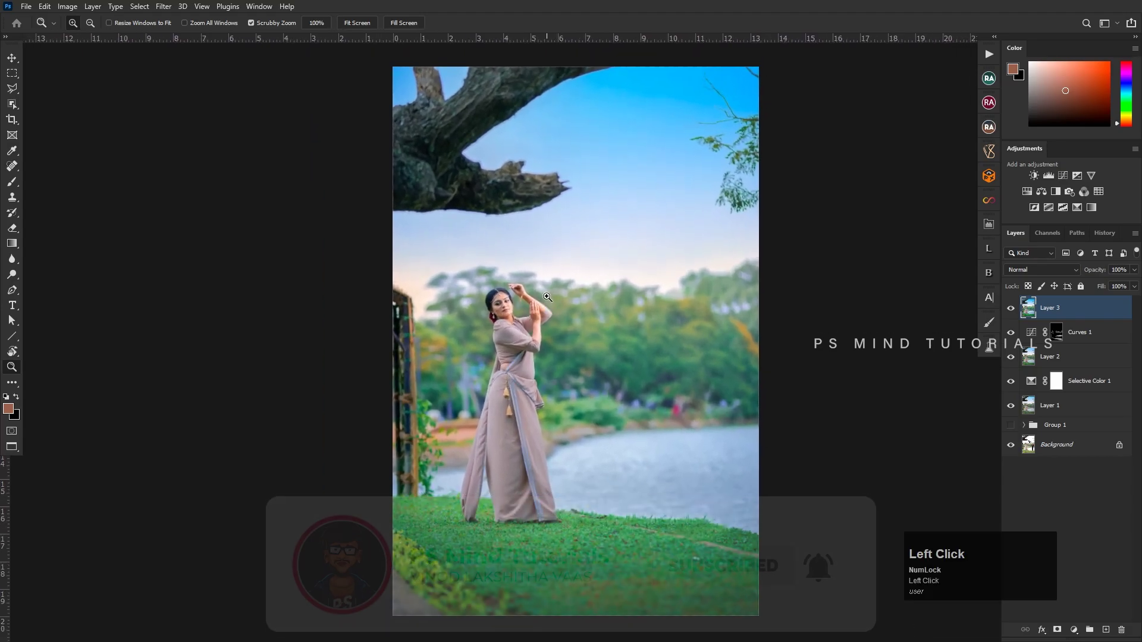
key(F12)
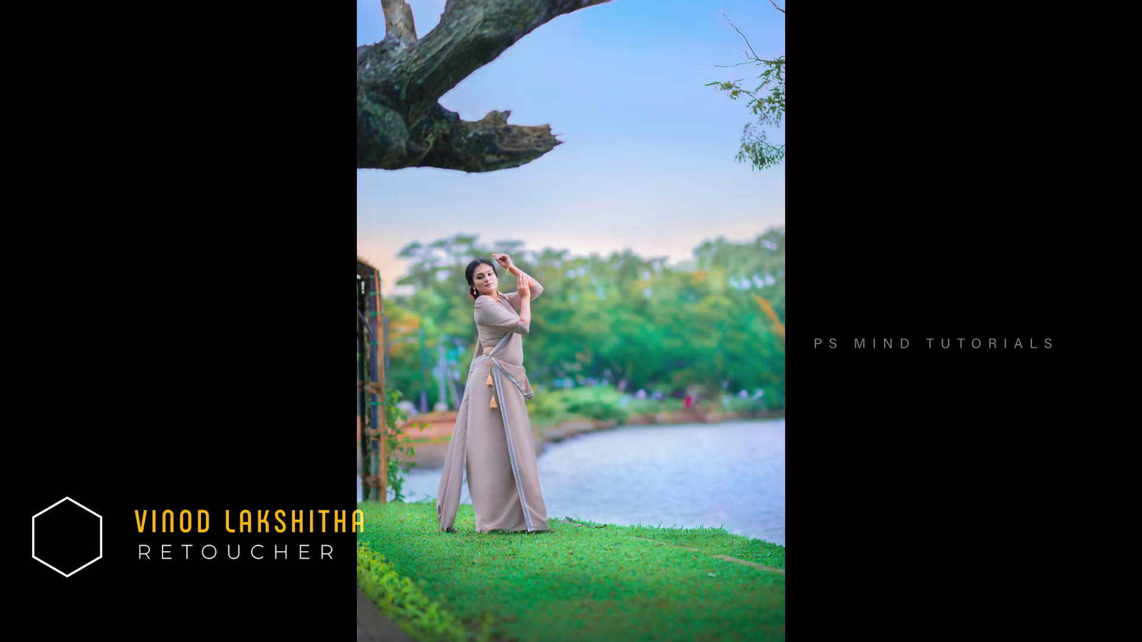